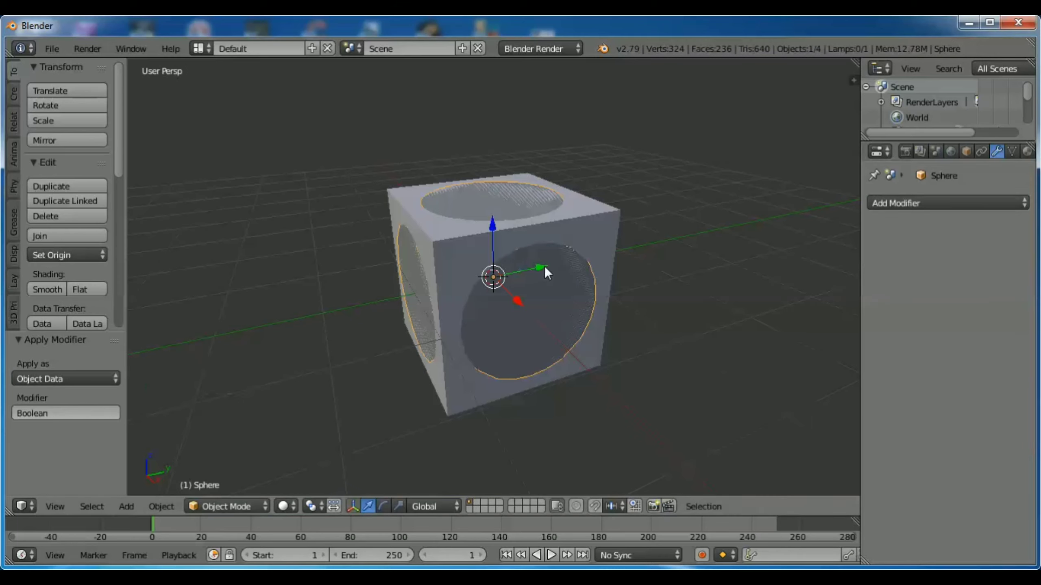
# - Move the cut sphere to Y -2.607 so the plain cube stands alone
pyautogui.click(526, 275)
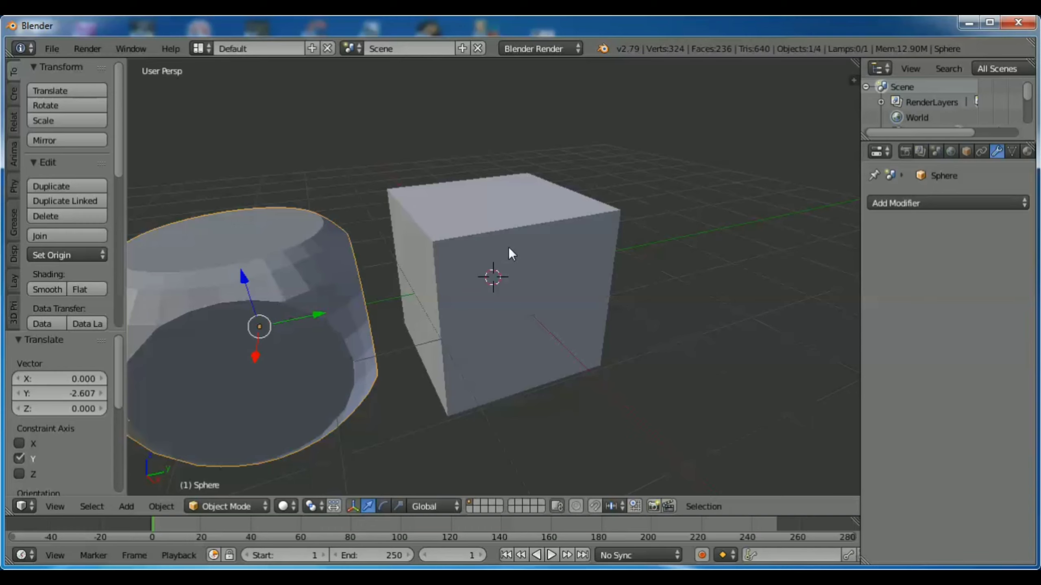
# - Add a UV sphere at the cube's centre and scale it to about 1.29 to bulge through the faces
pyautogui.rightClick(515, 255)
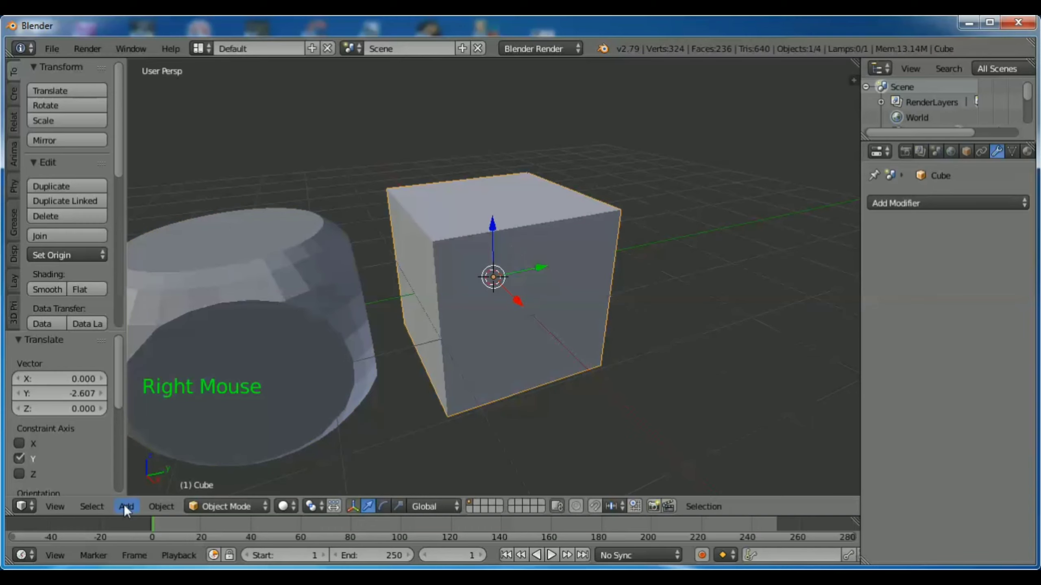
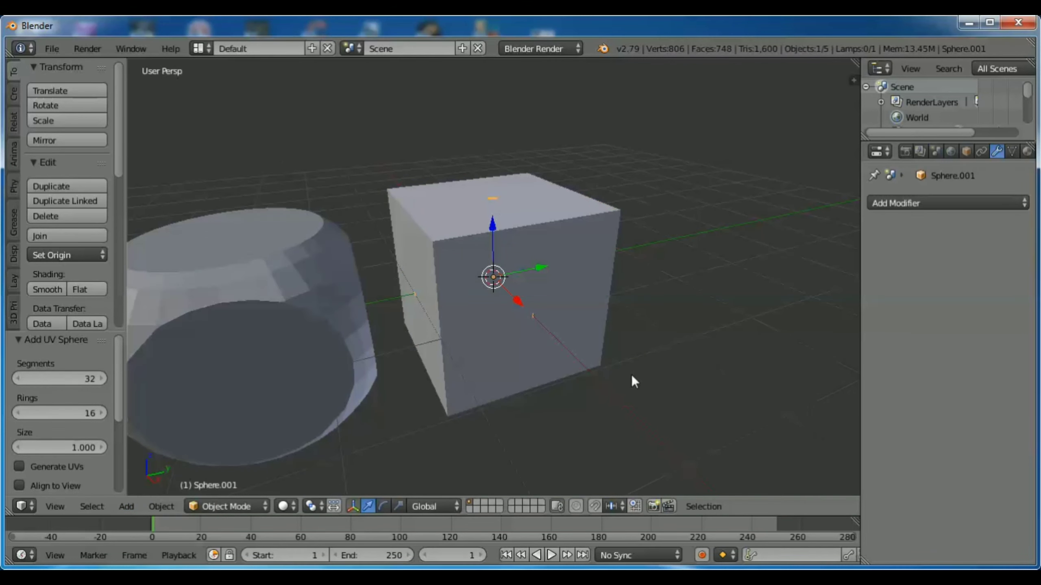
pyautogui.press('s')
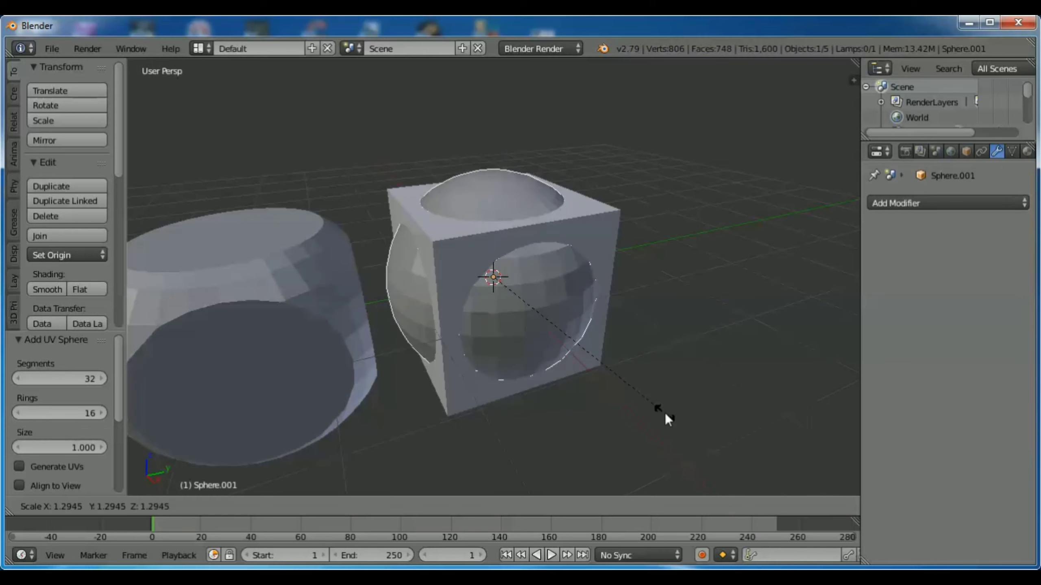
pyautogui.middleClick(773, 403)
pyautogui.middleClick(745, 389)
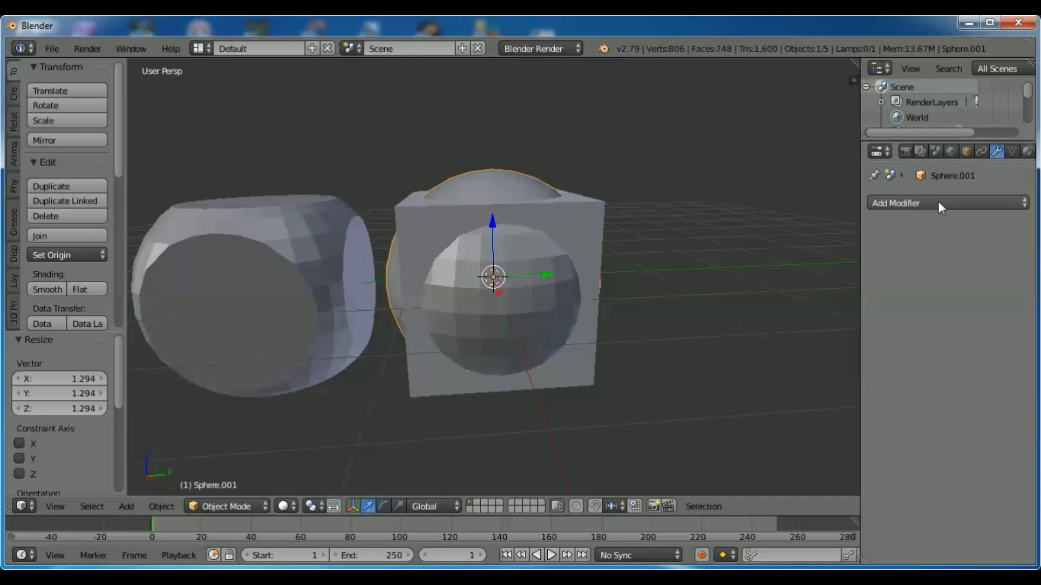
# - Apply a Boolean Difference with the cube on the sphere and move the hollowed sphere right along Y
pyautogui.click(942, 206)
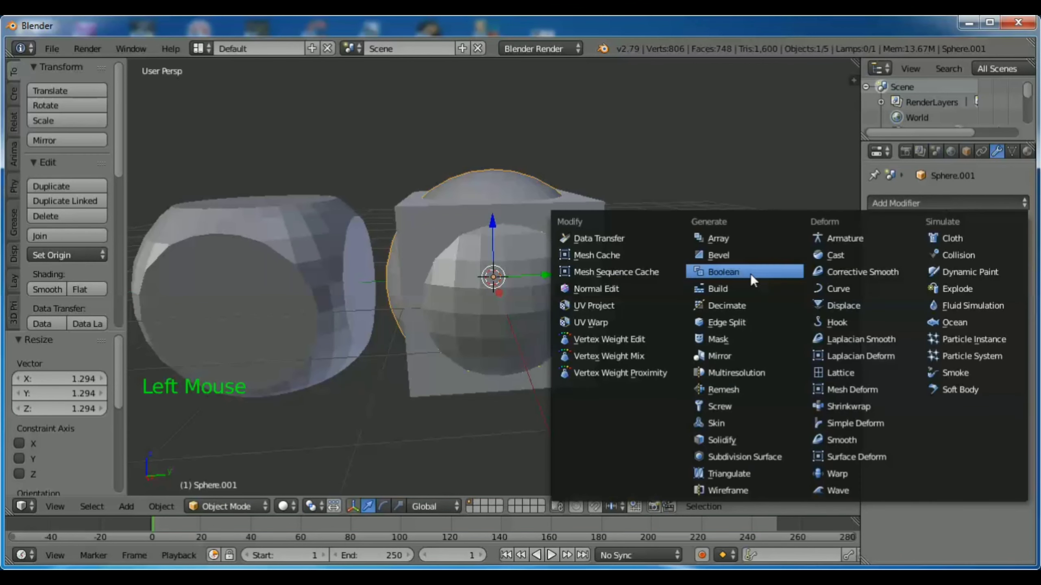
pyautogui.click(1000, 326)
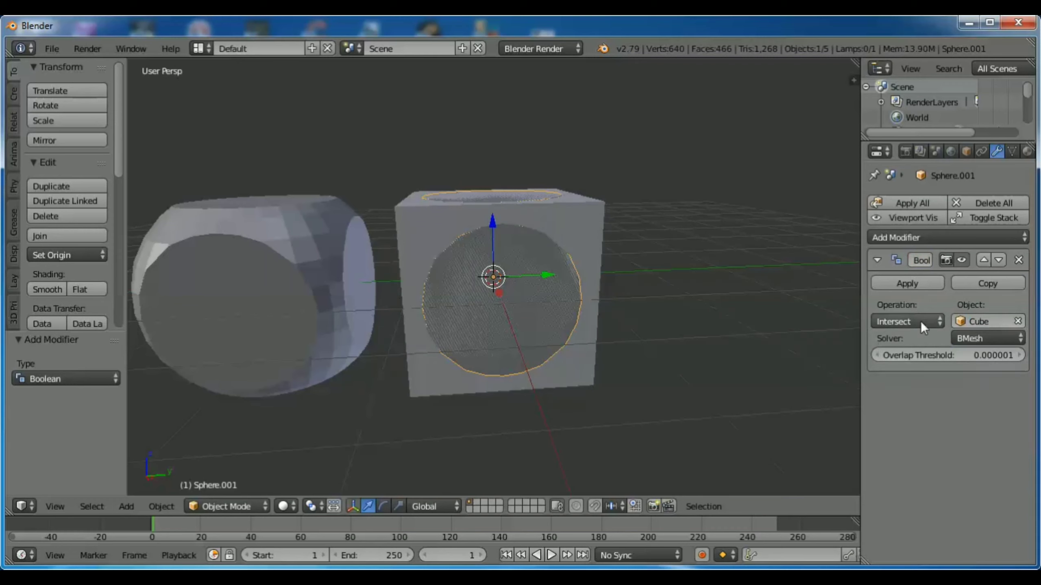
pyautogui.click(926, 330)
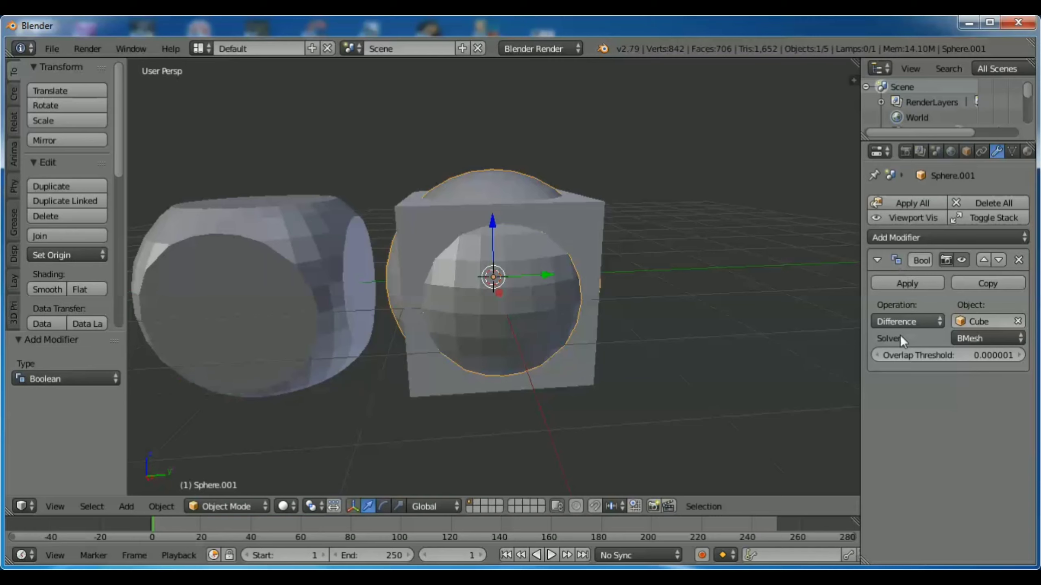
pyautogui.click(917, 289)
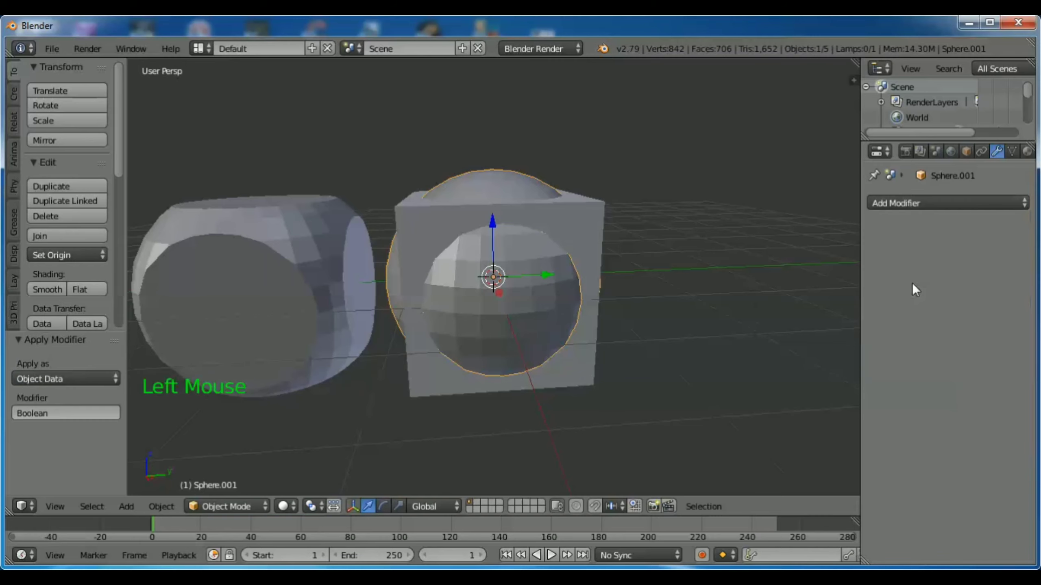
pyautogui.click(555, 277)
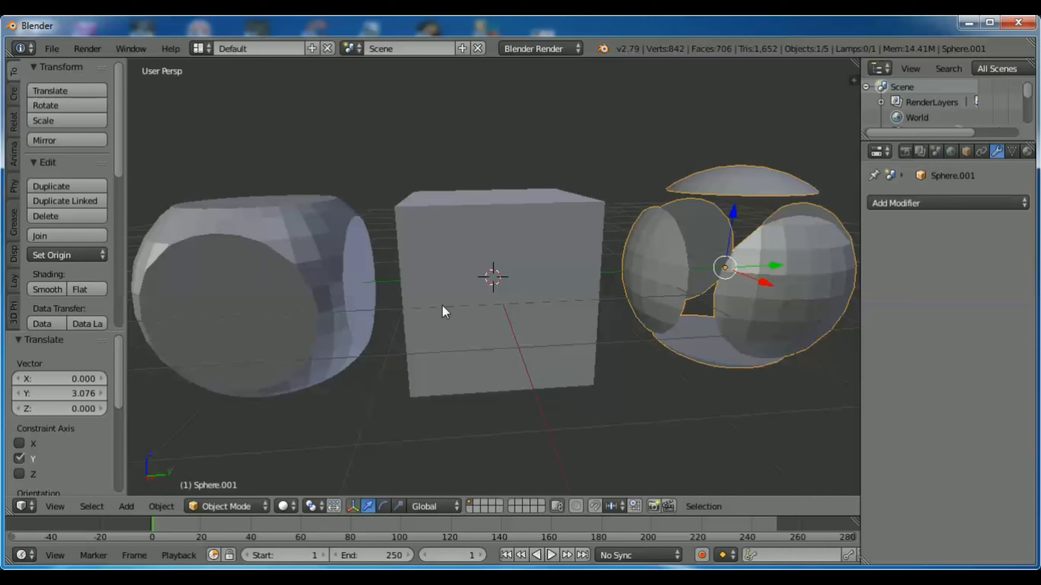
# - Add a cone and raise it along Z onto the top of the cube
pyautogui.rightClick(527, 246)
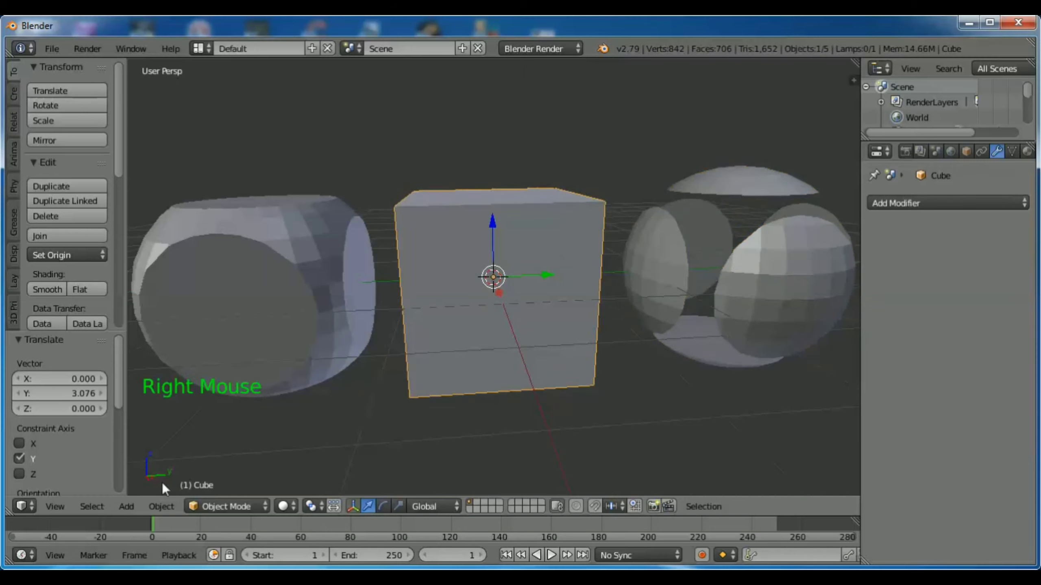
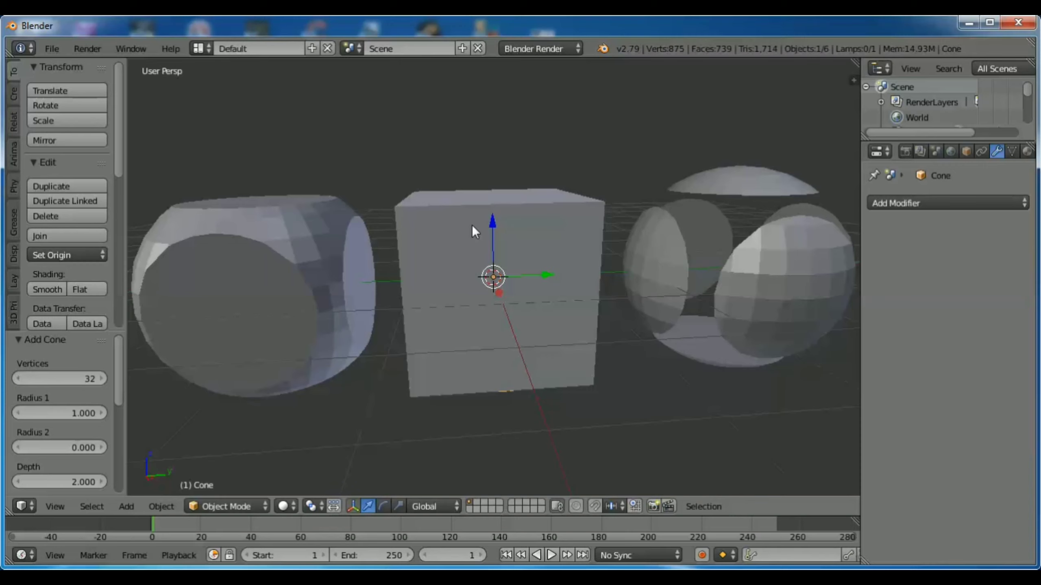
pyautogui.click(496, 220)
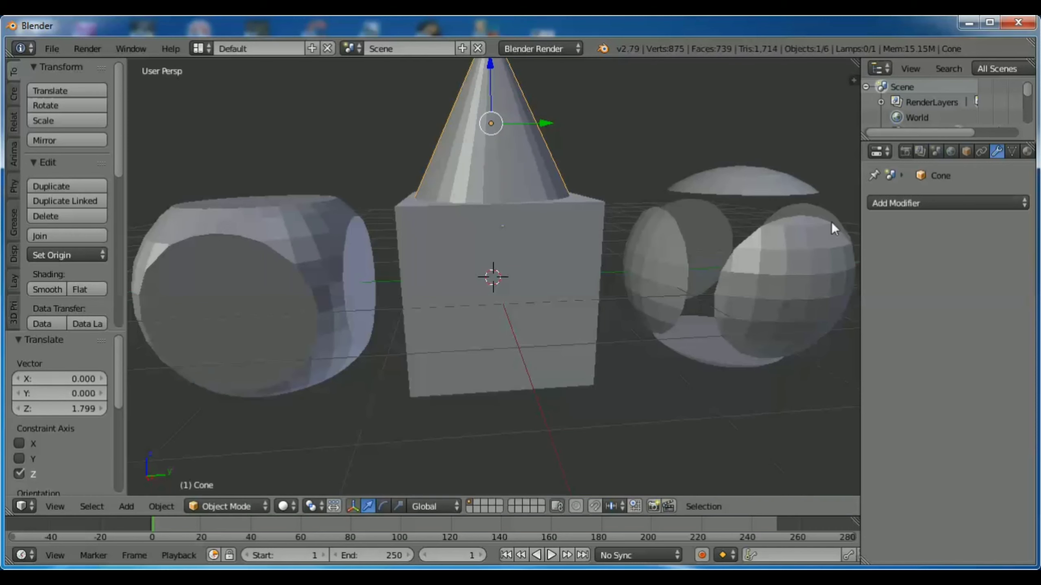
pyautogui.click(941, 207)
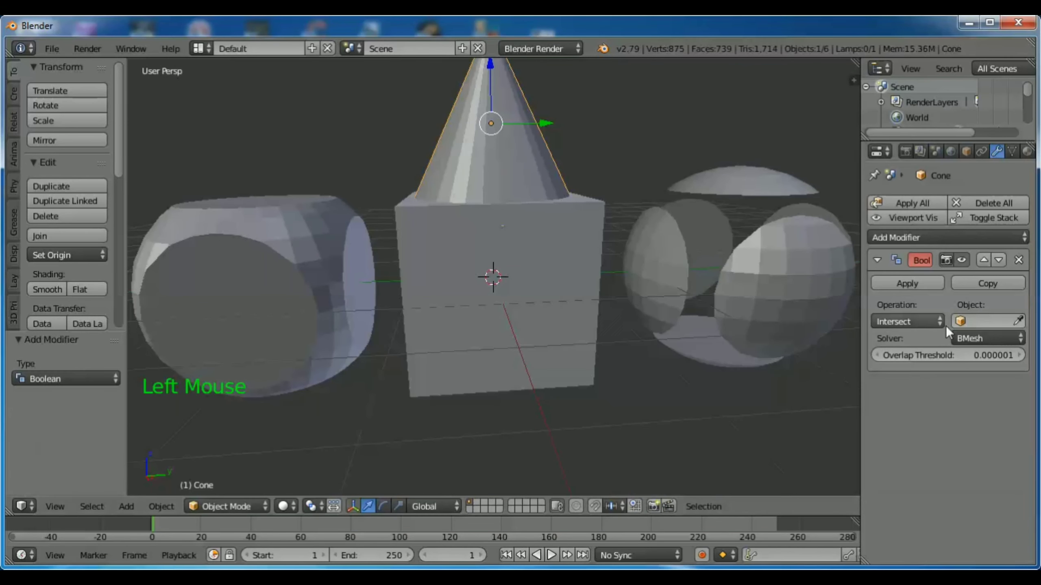
# - Fuse the cone to the cube with an applied Boolean Union modifier
pyautogui.click(989, 326)
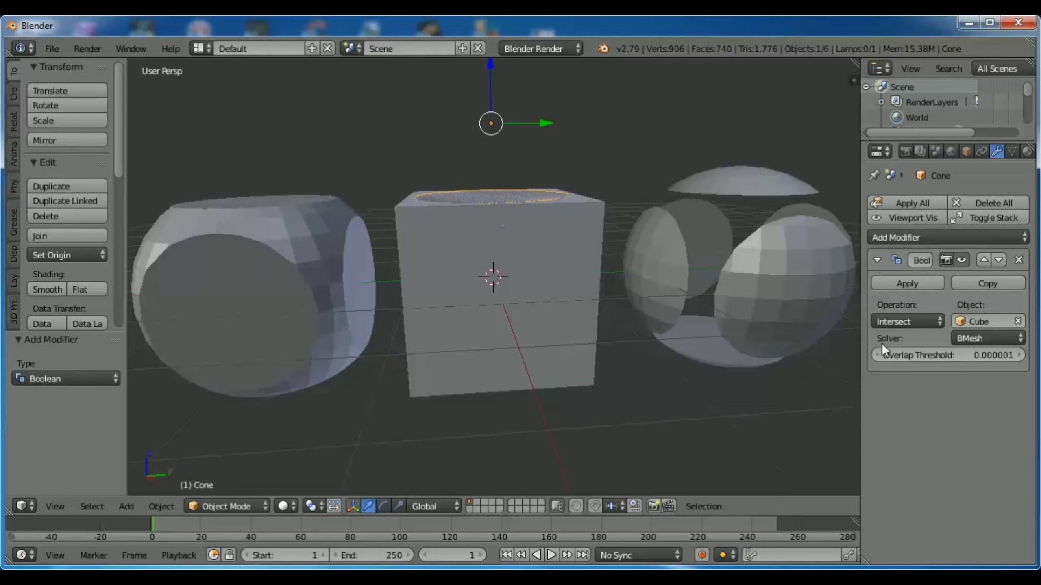
pyautogui.click(910, 325)
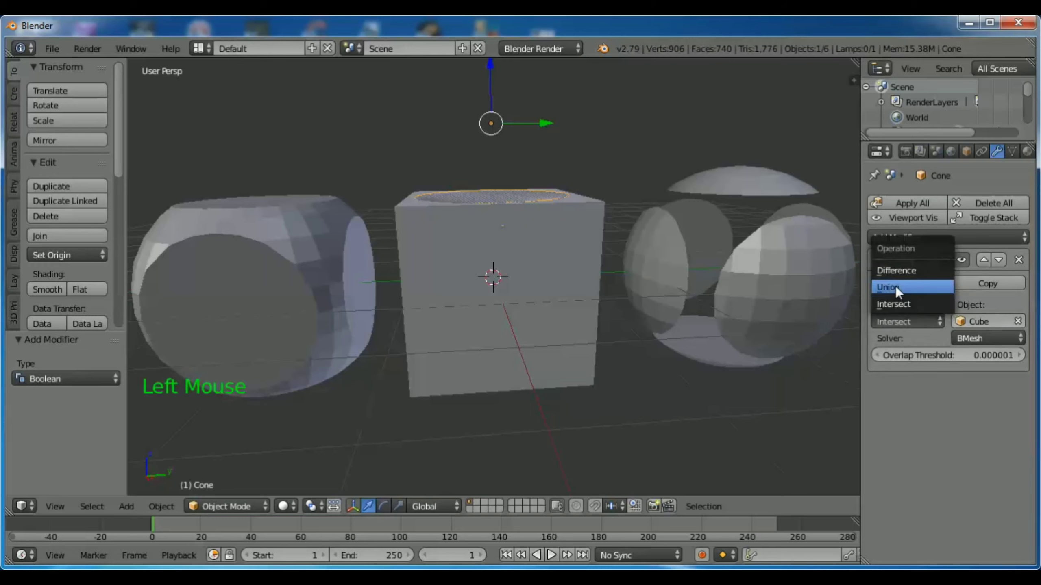
pyautogui.click(916, 286)
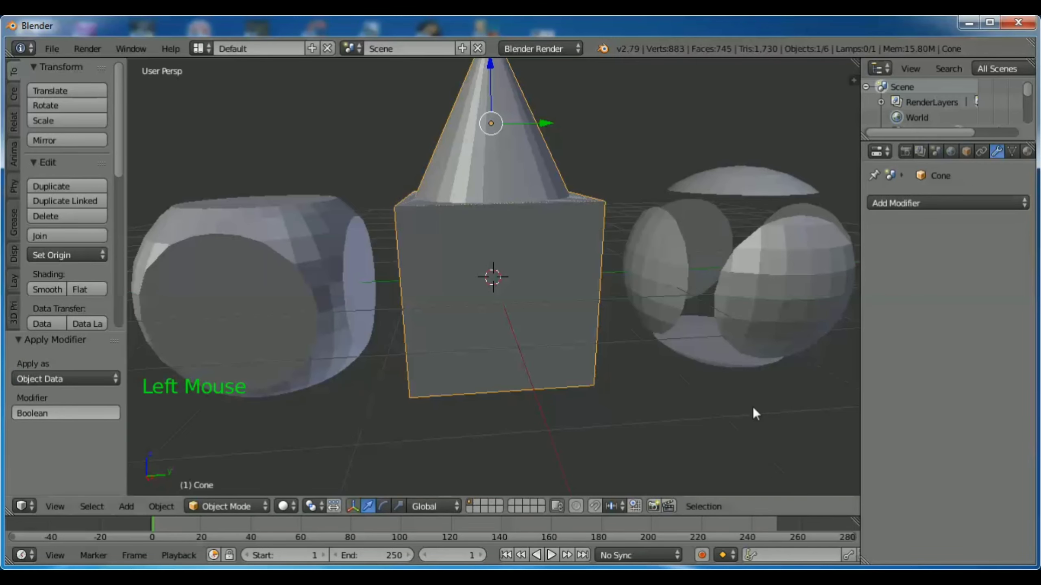
# - Move the cone-topped cube about 3.4 units along X, leaving the plain cube alone
pyautogui.middleClick(817, 395)
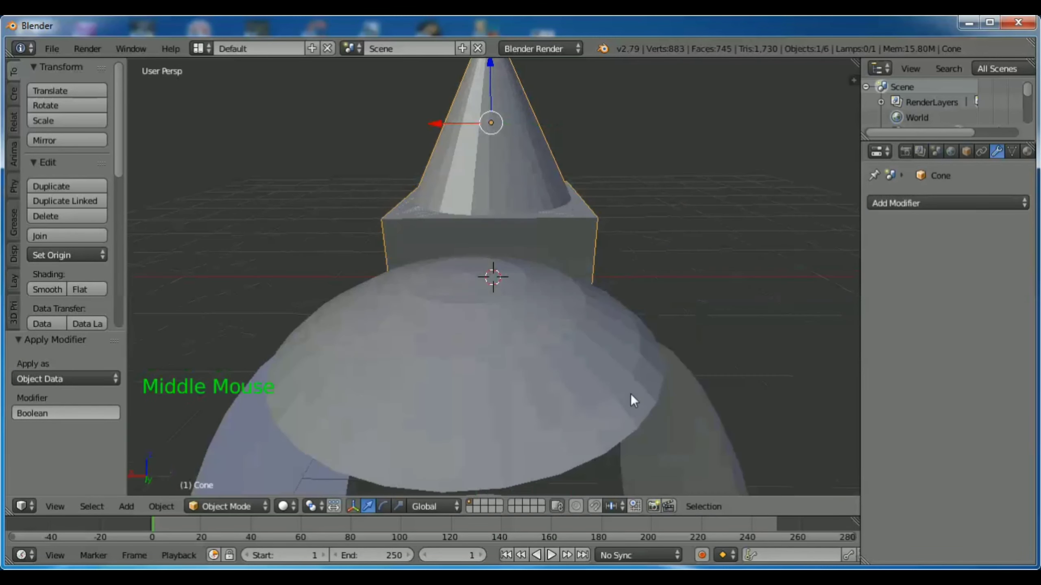
pyautogui.click(449, 130)
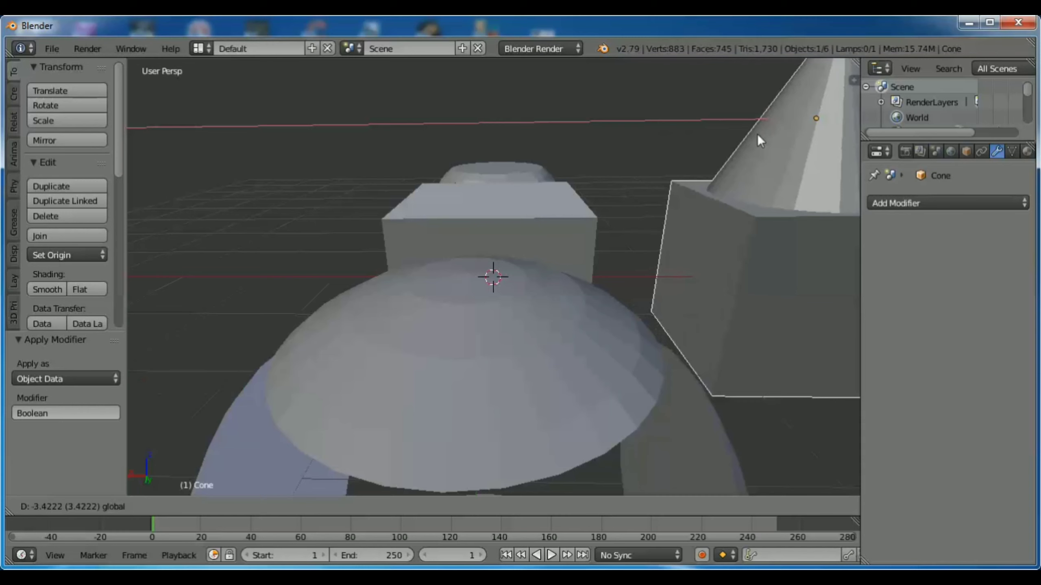
pyautogui.middleClick(335, 252)
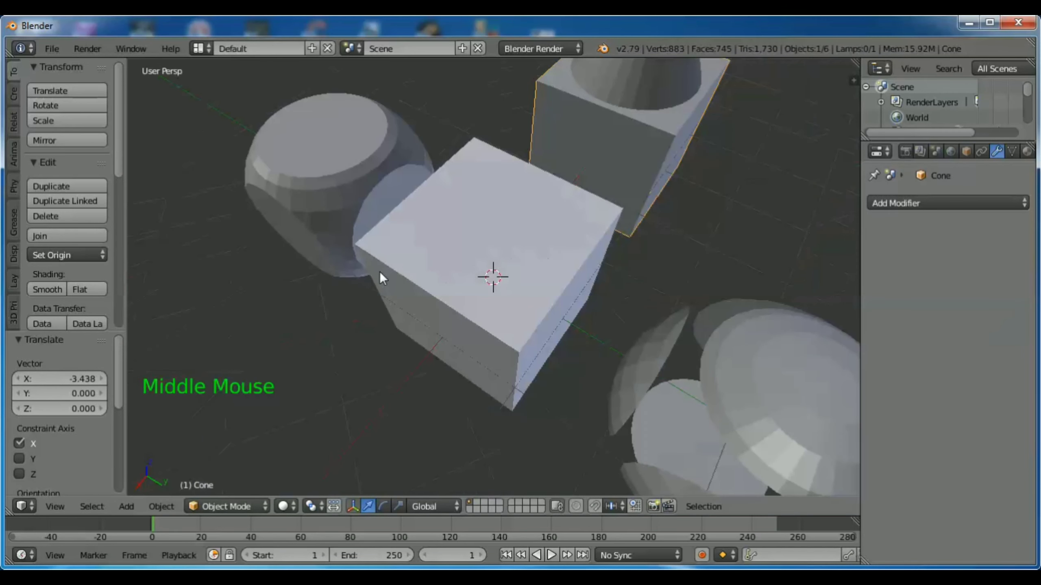
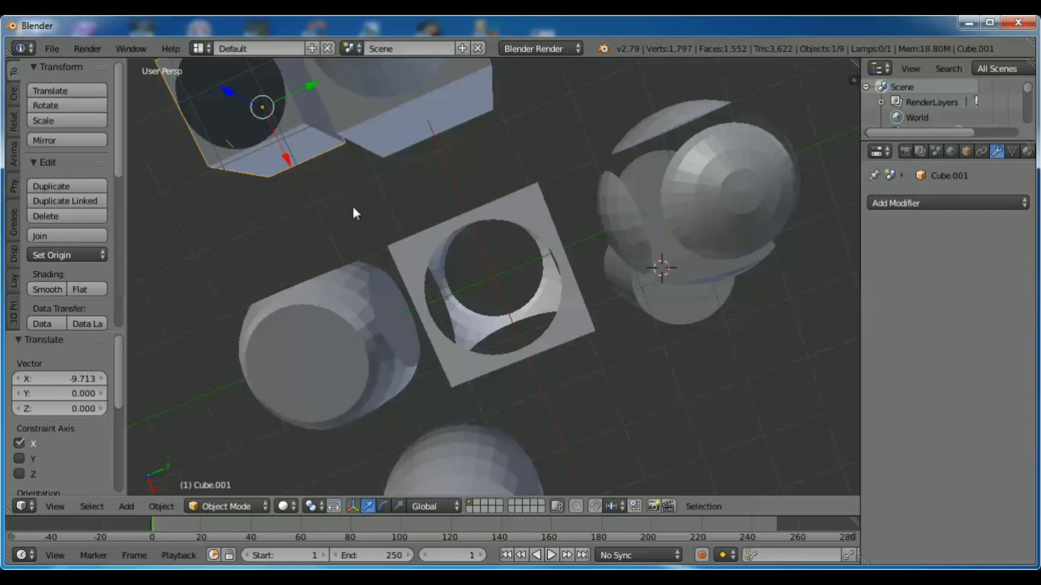
# - Move the cylinder about 3.05 units along X to the front of the group
pyautogui.middleClick(627, 343)
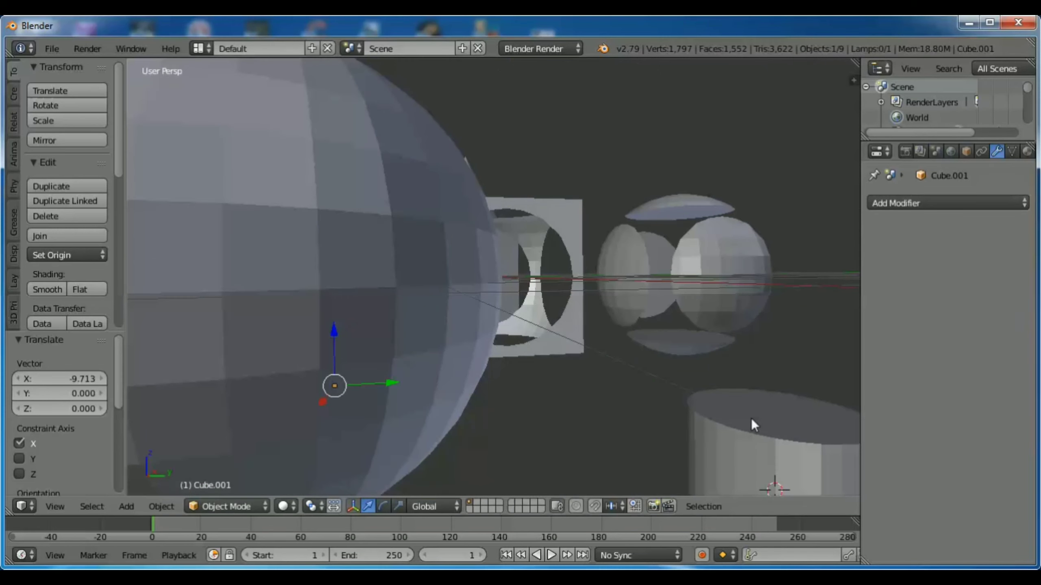
pyautogui.rightClick(762, 408)
pyautogui.click(814, 266)
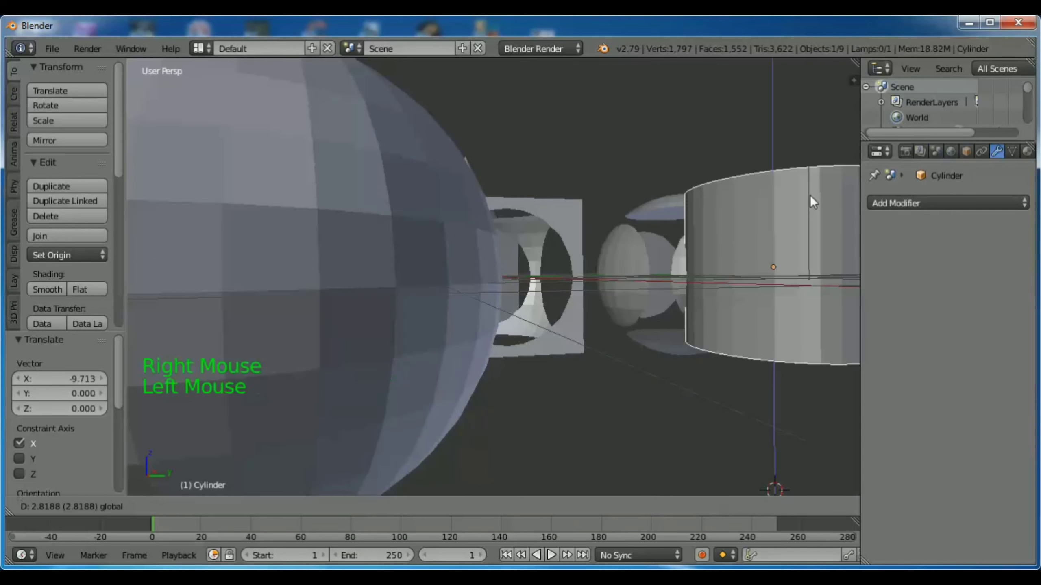
pyautogui.scroll(-3)
pyautogui.middleClick(744, 237)
# - Raise the small Cube.001 along Z and reposition the cylinder again
pyautogui.rightClick(441, 233)
pyautogui.click(422, 172)
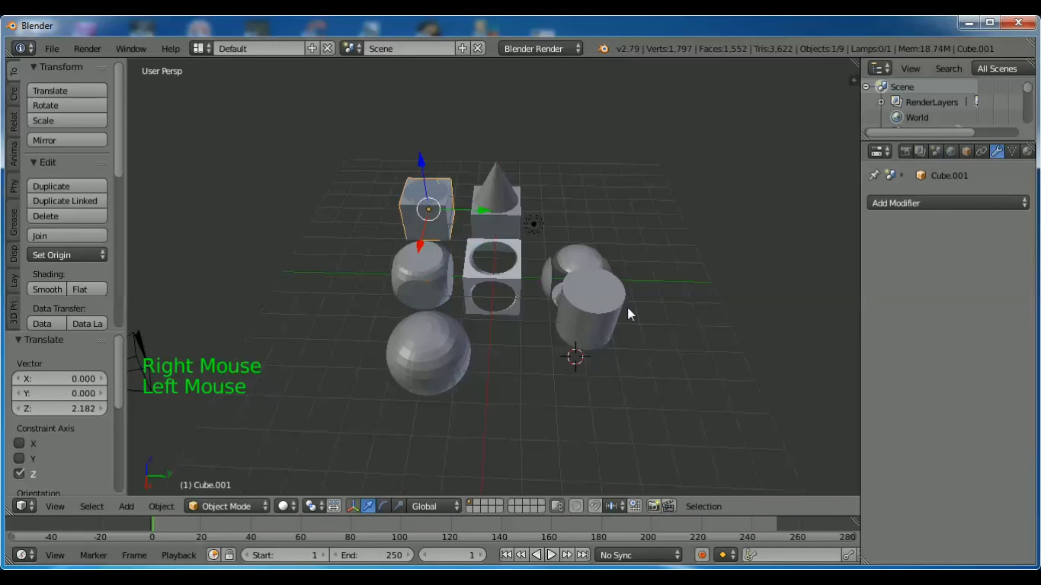
pyautogui.middleClick(582, 408)
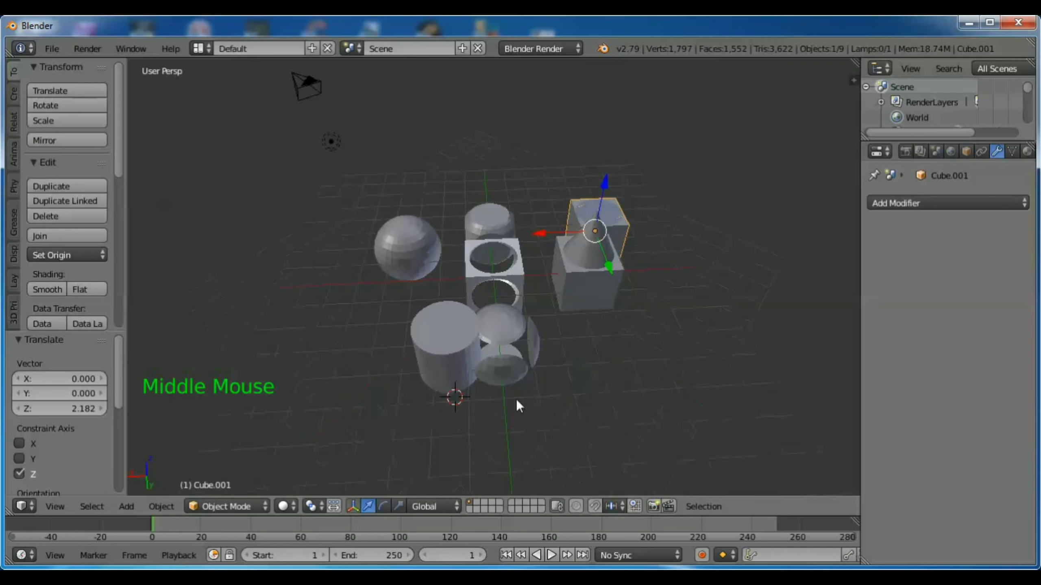
pyautogui.rightClick(450, 347)
pyautogui.click(380, 354)
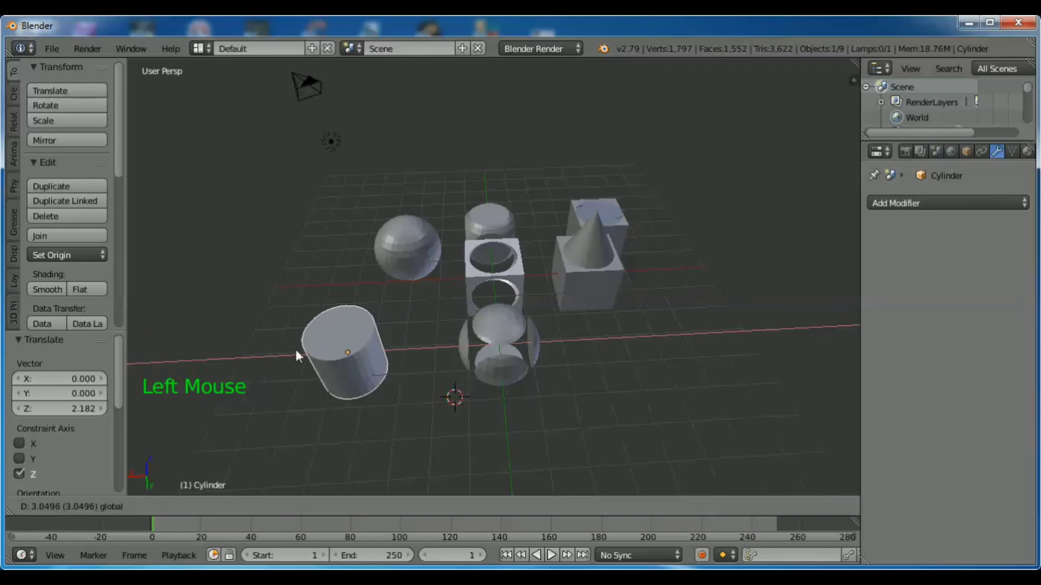
pyautogui.middleClick(443, 415)
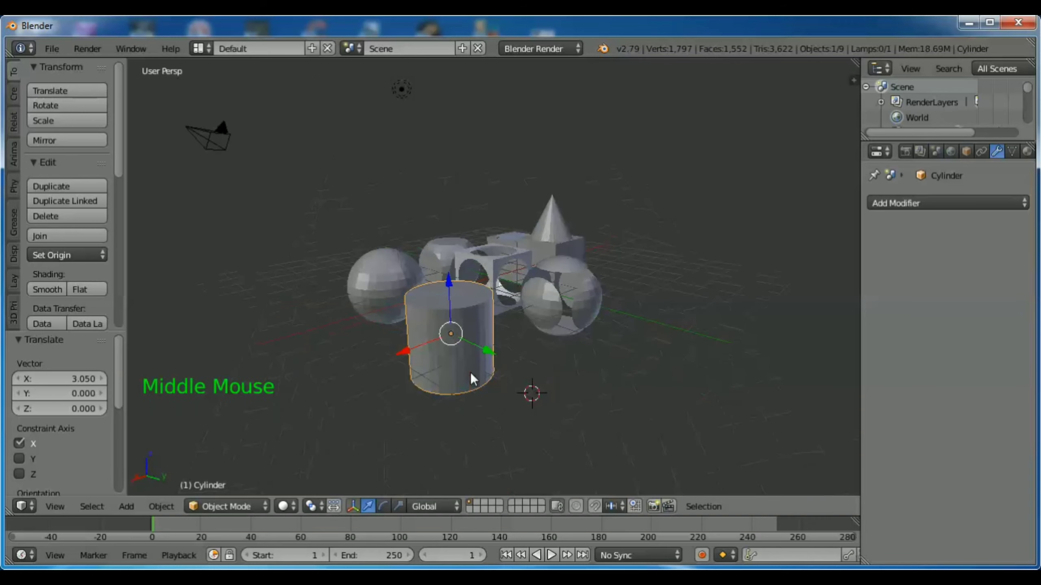
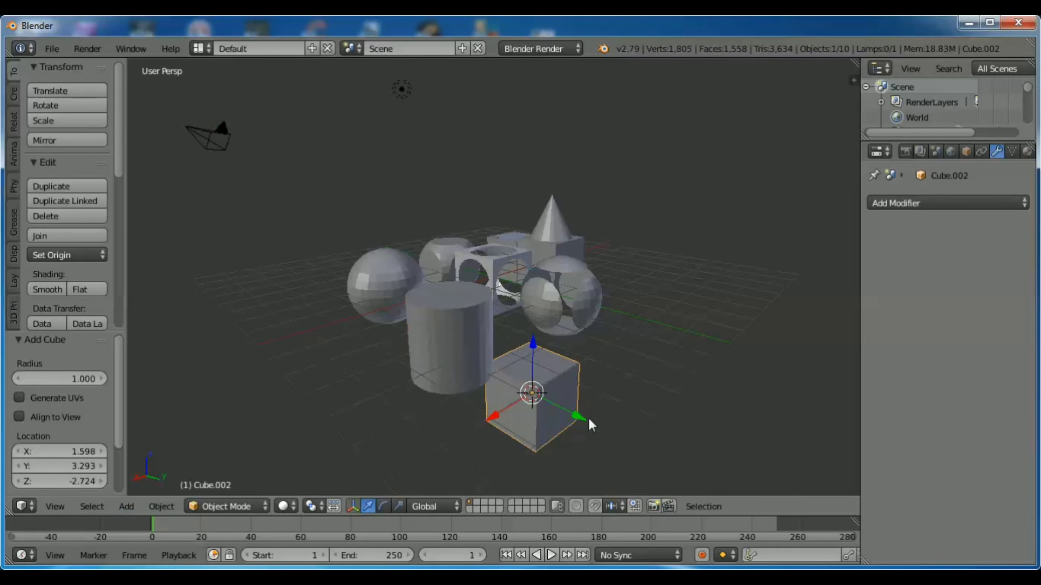
# - Add a cube and lower it about 1.23 units along Z toward the cylinder
pyautogui.click(540, 324)
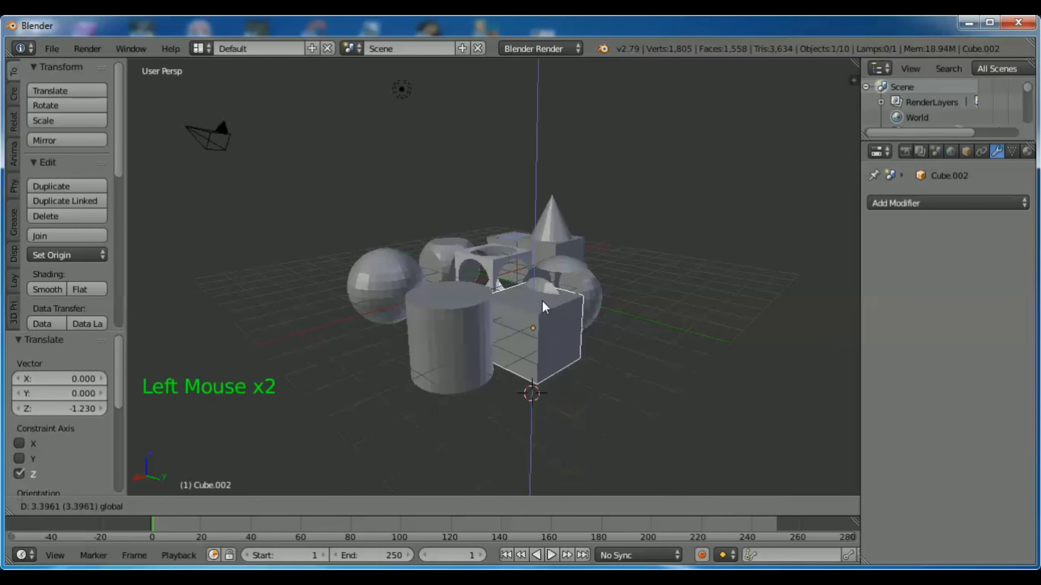
# - Overlap the cube with the cylinder and apply a Boolean Difference cutting the cylinder out
pyautogui.click(474, 347)
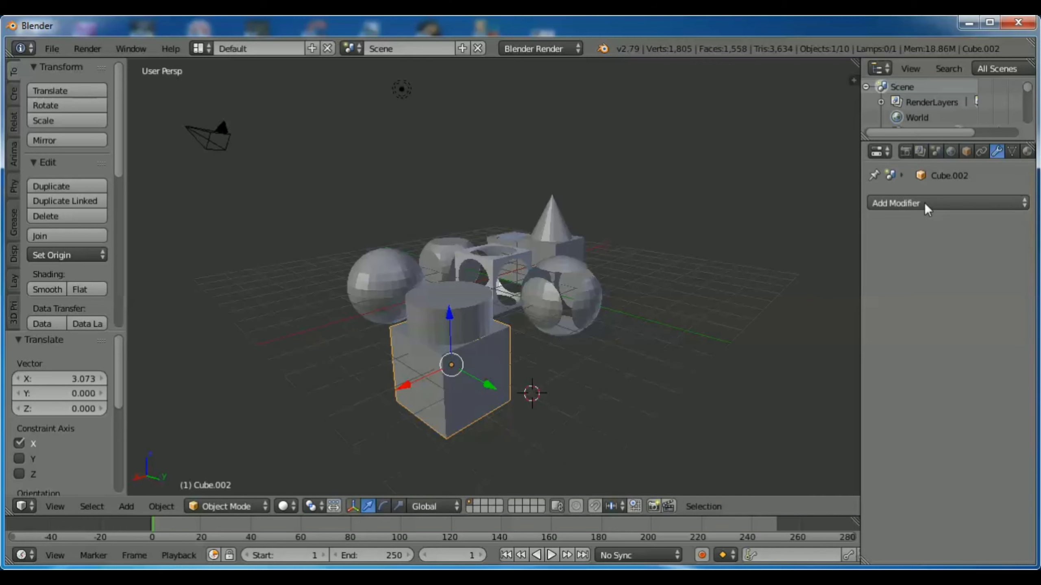
pyautogui.click(930, 211)
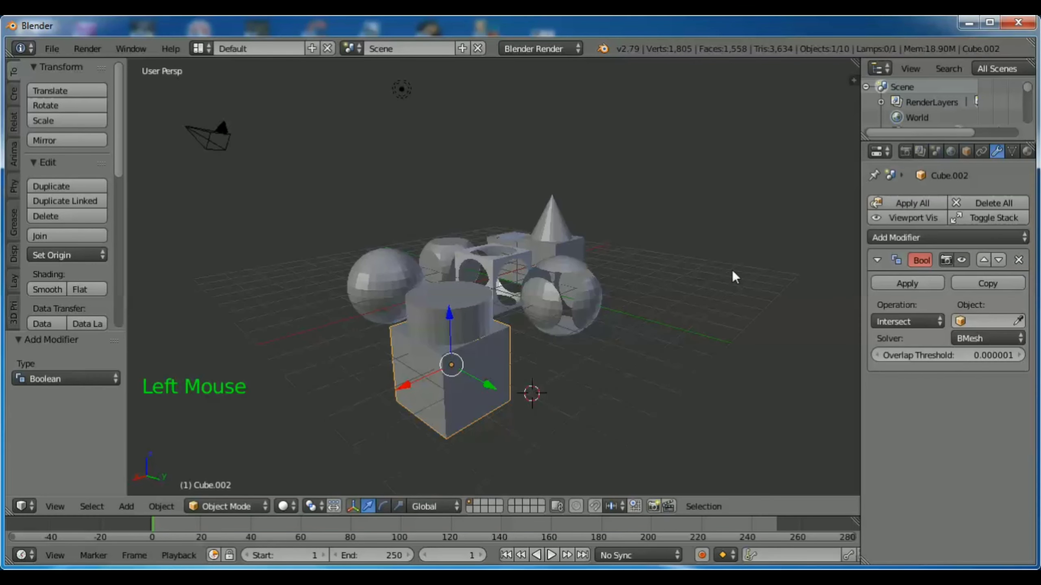
pyautogui.click(919, 324)
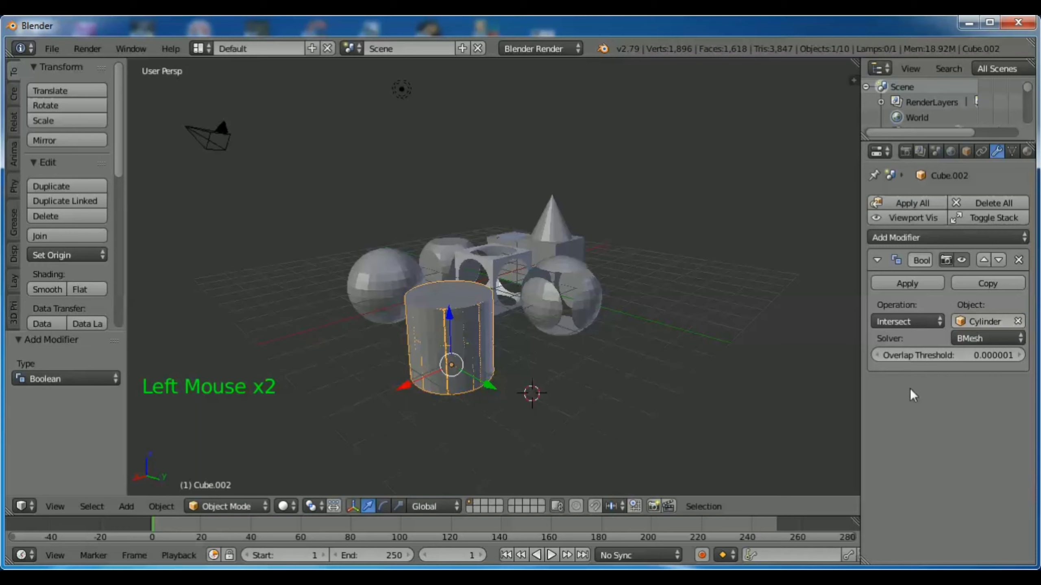
pyautogui.click(901, 326)
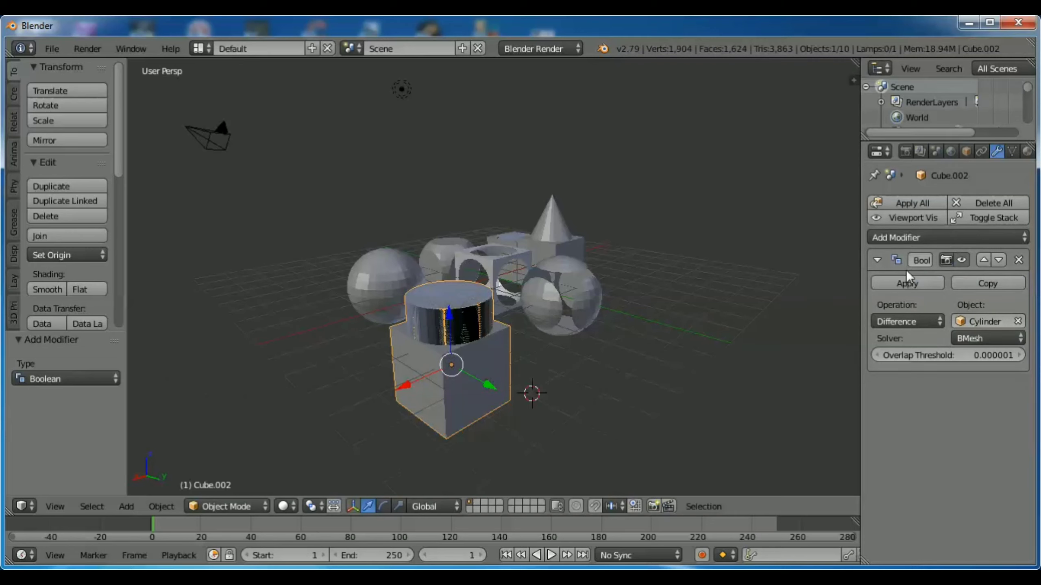
pyautogui.click(918, 290)
# - Move the cut cube about 2.7 units along Y away from the cylinder
pyautogui.middleClick(651, 342)
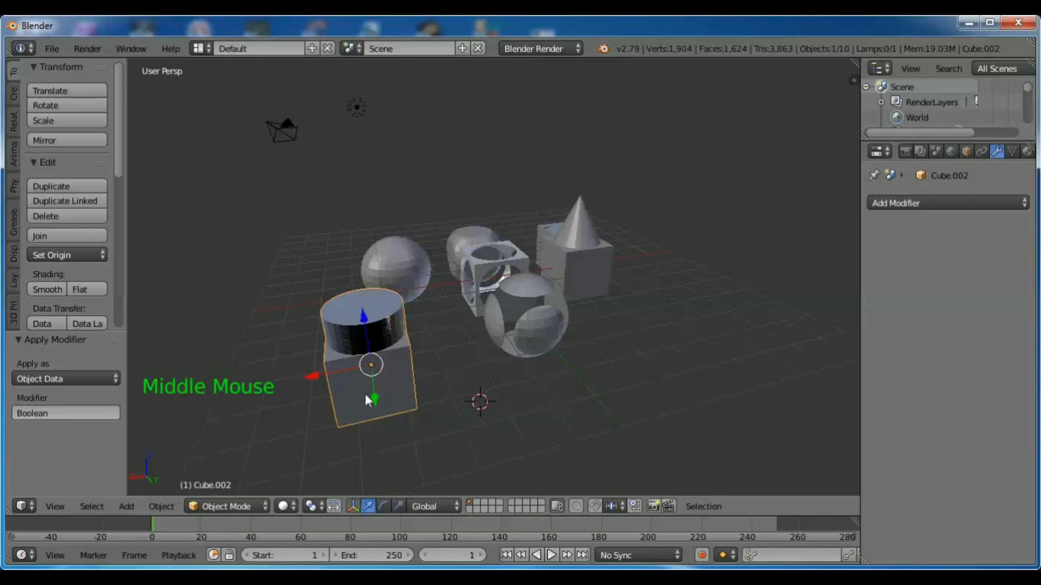
pyautogui.click(379, 420)
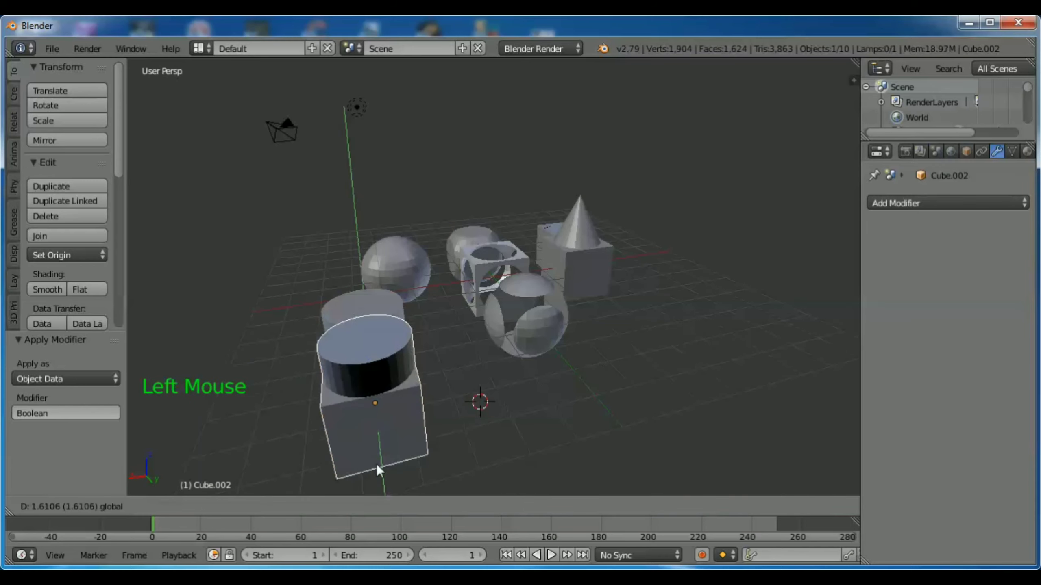
pyautogui.middleClick(284, 417)
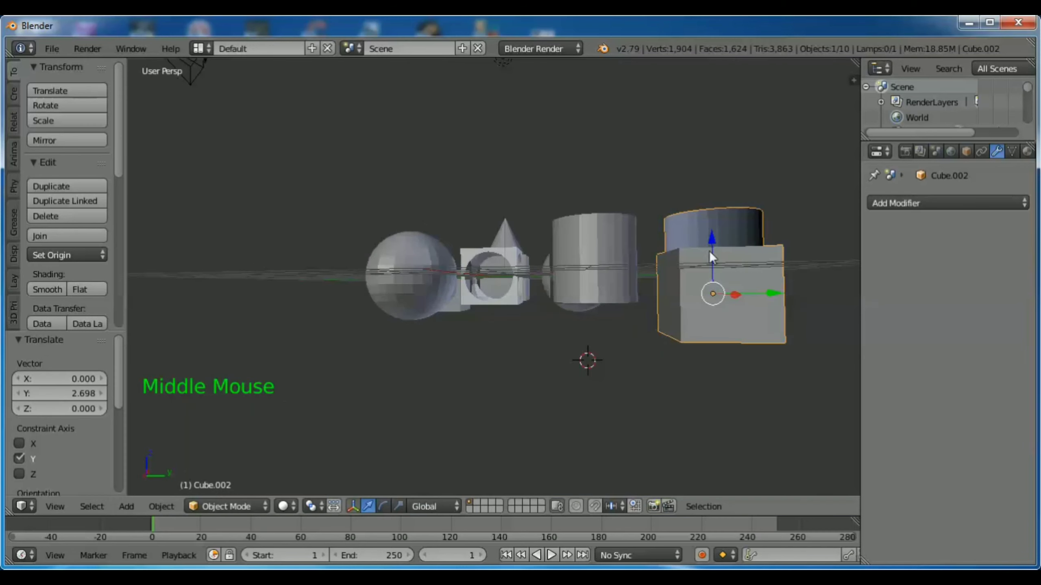
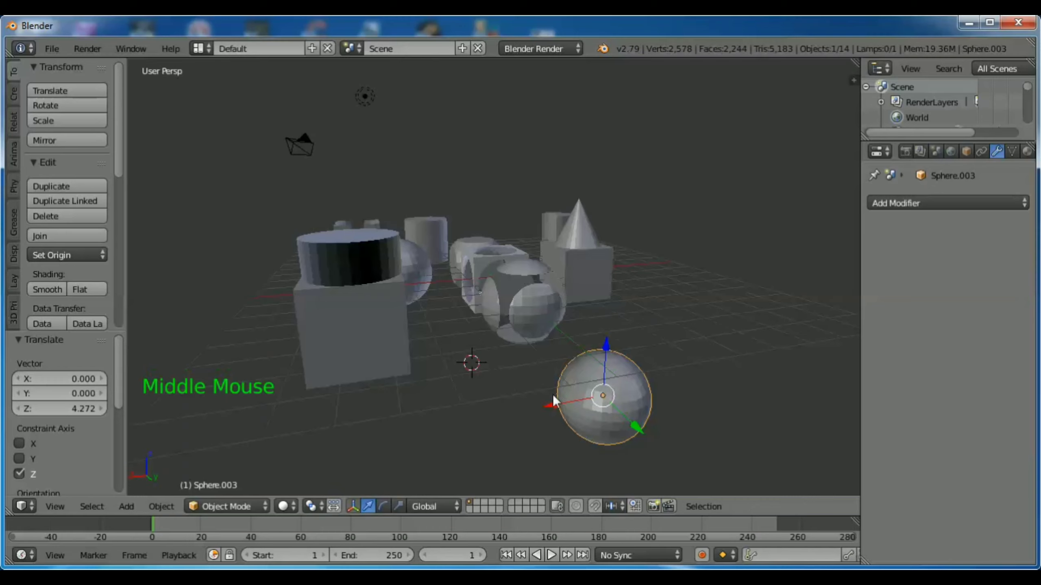
# - Move Sphere.003 forward along Y into open space and snap the 3D cursor to it
pyautogui.click(608, 399)
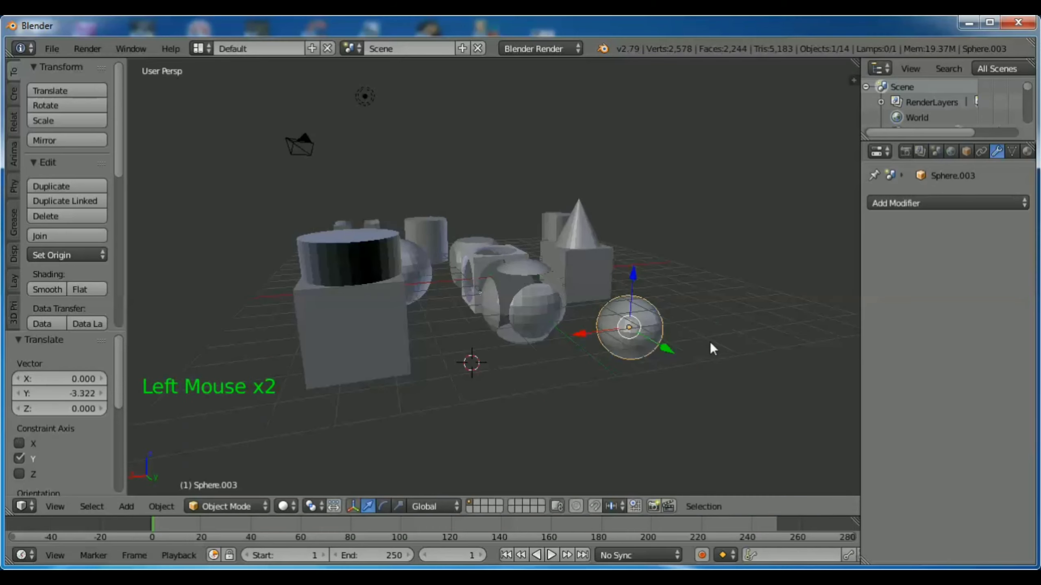
pyautogui.middleClick(743, 335)
pyautogui.click(558, 353)
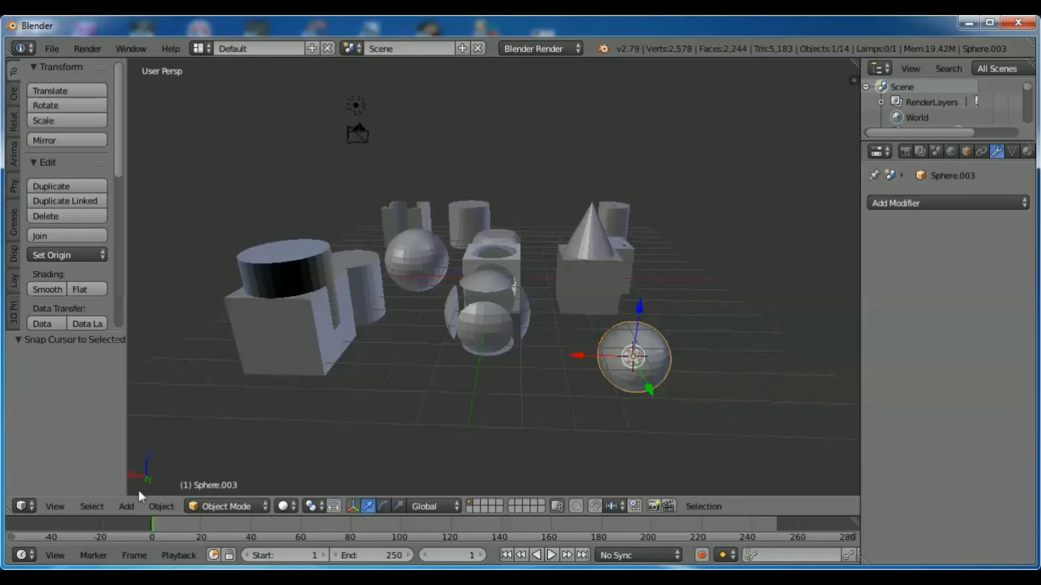
# - Add a cube at the sphere's centre and flatten it to 0.371 along Z
pyautogui.click(285, 504)
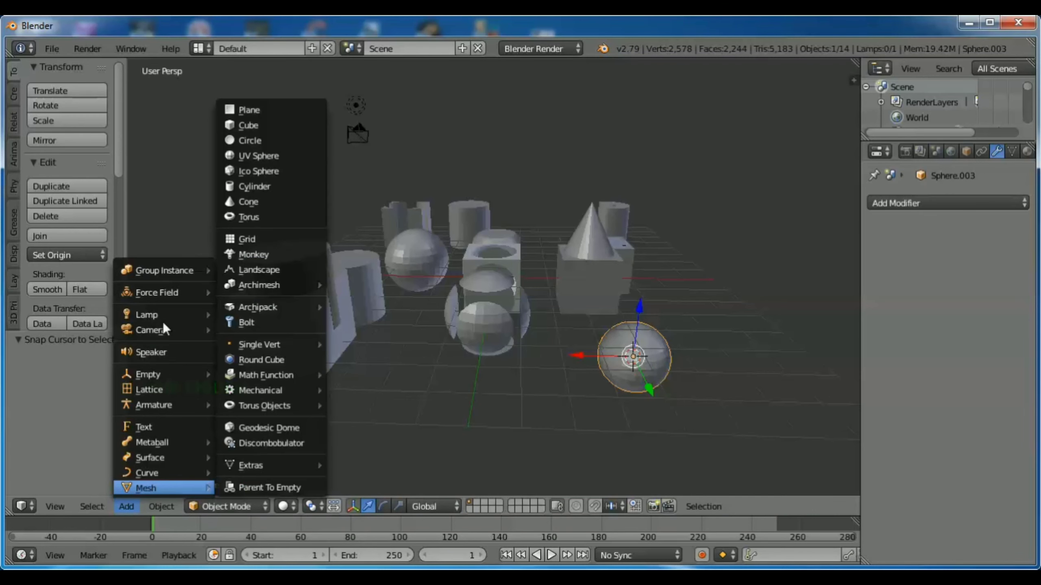
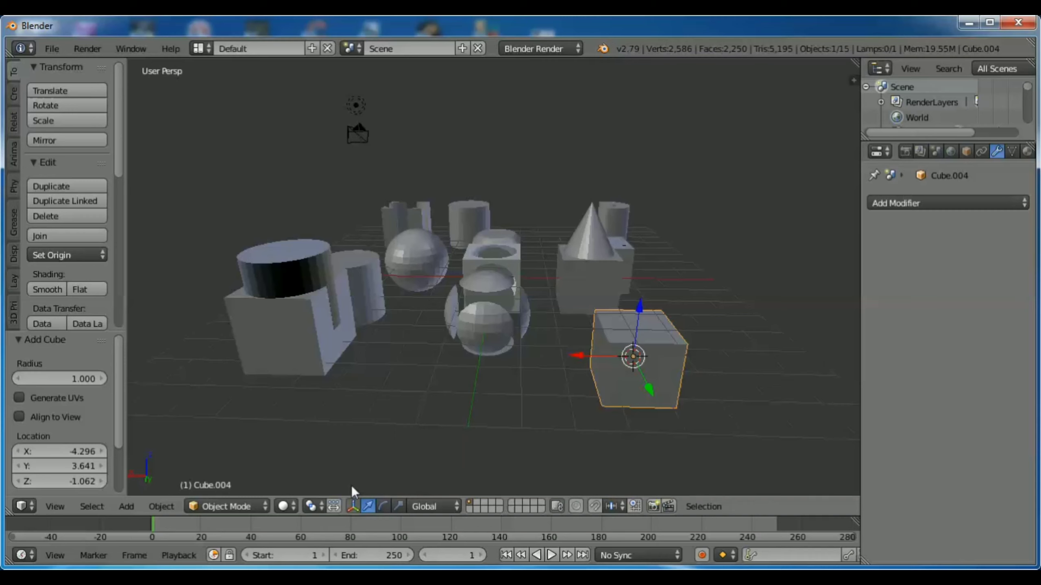
pyautogui.click(294, 509)
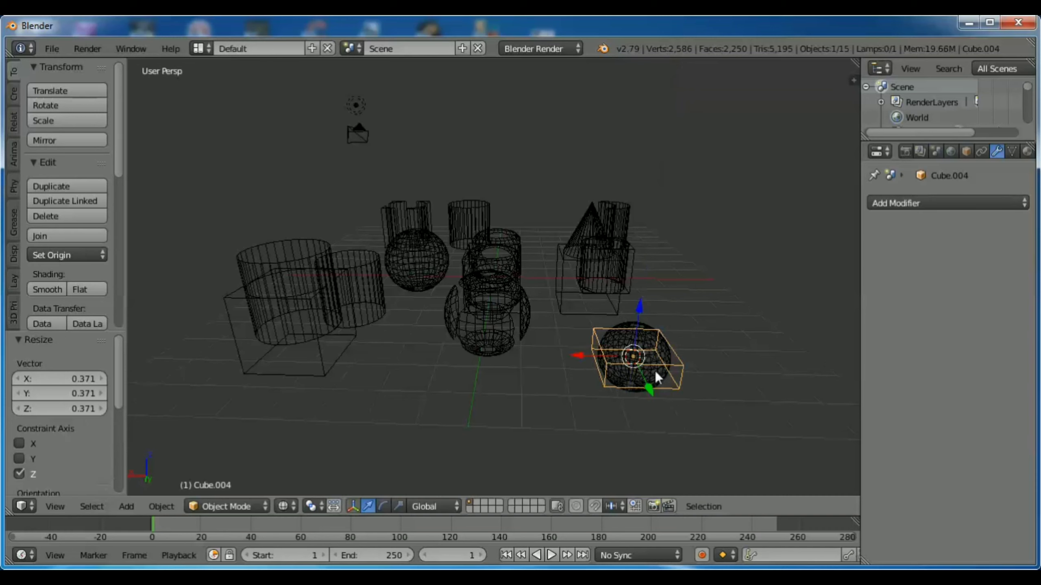
pyautogui.middleClick(688, 372)
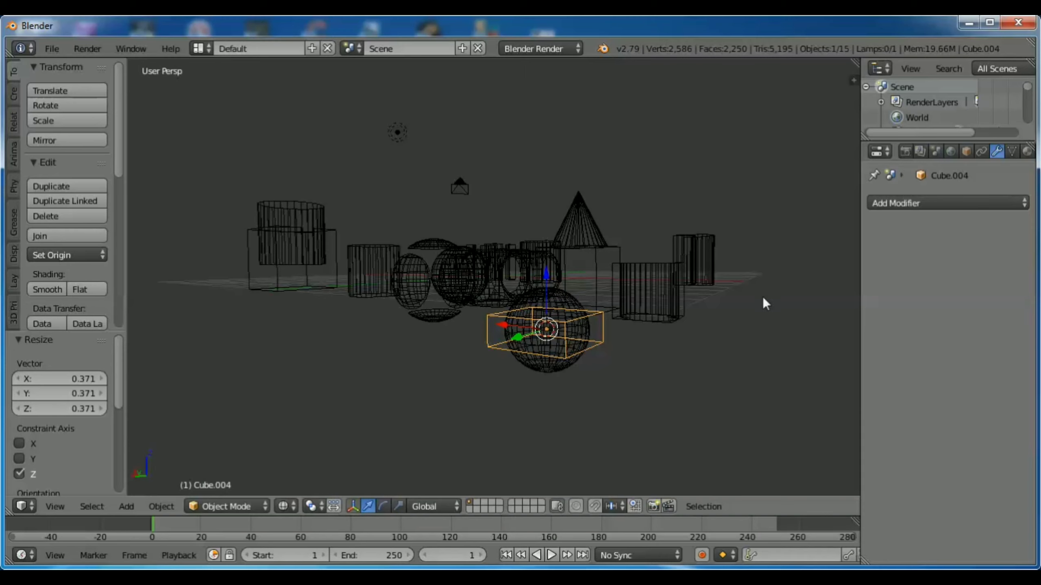
# - Add a Boolean modifier to the slab and set its operation to Difference
pyautogui.click(294, 490)
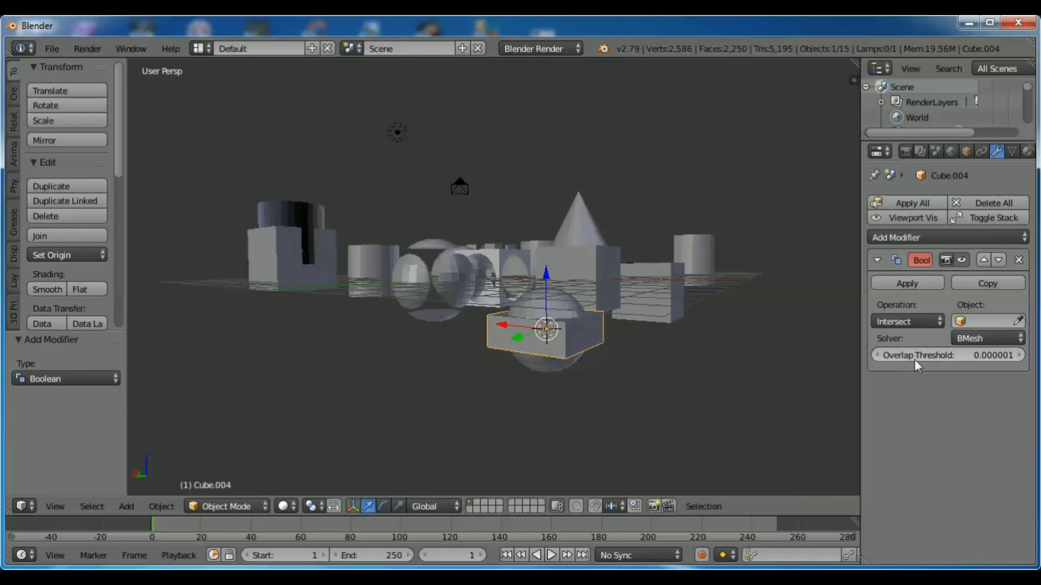
pyautogui.click(902, 325)
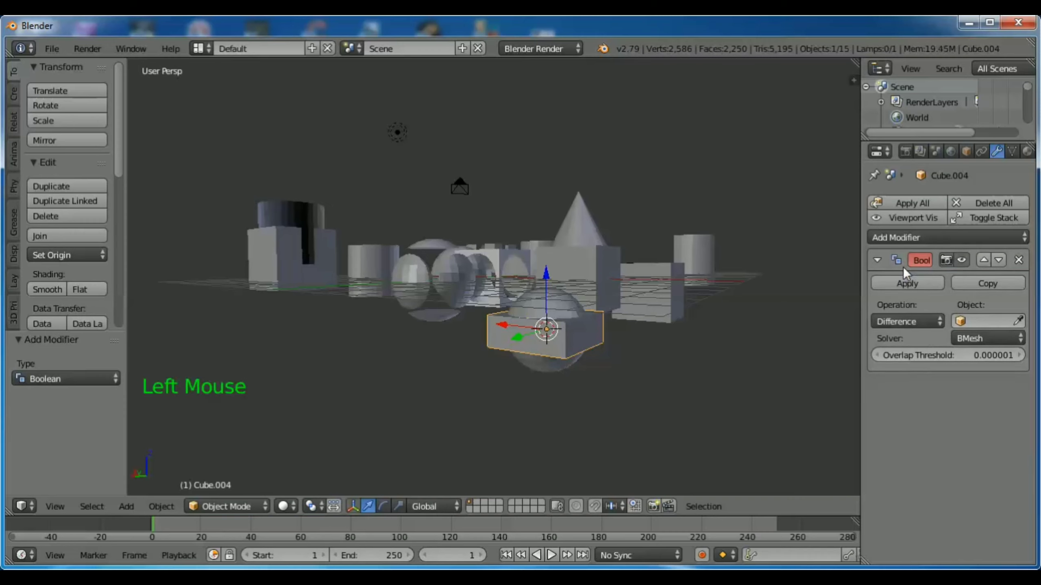
pyautogui.click(986, 321)
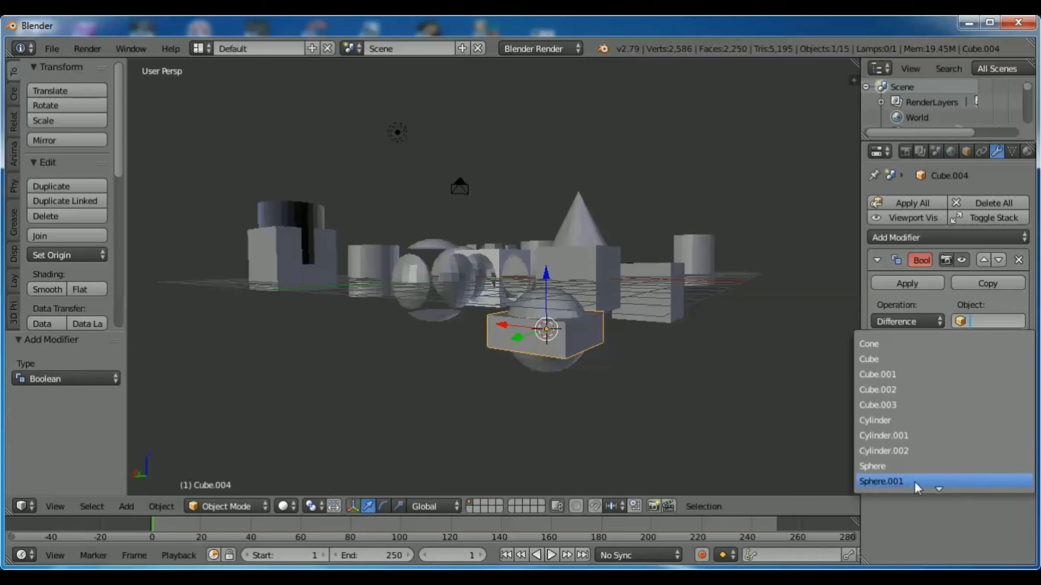
pyautogui.rightClick(563, 308)
# - Check the sphere's name and set Sphere.003 as the Boolean's cutting object
pyautogui.click(1028, 94)
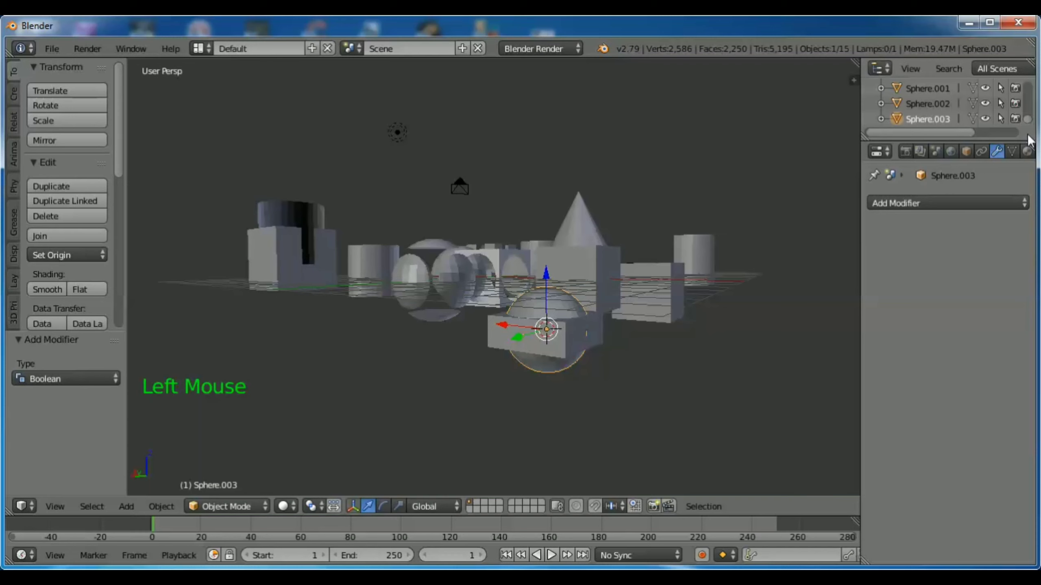
pyautogui.rightClick(571, 337)
pyautogui.click(1002, 316)
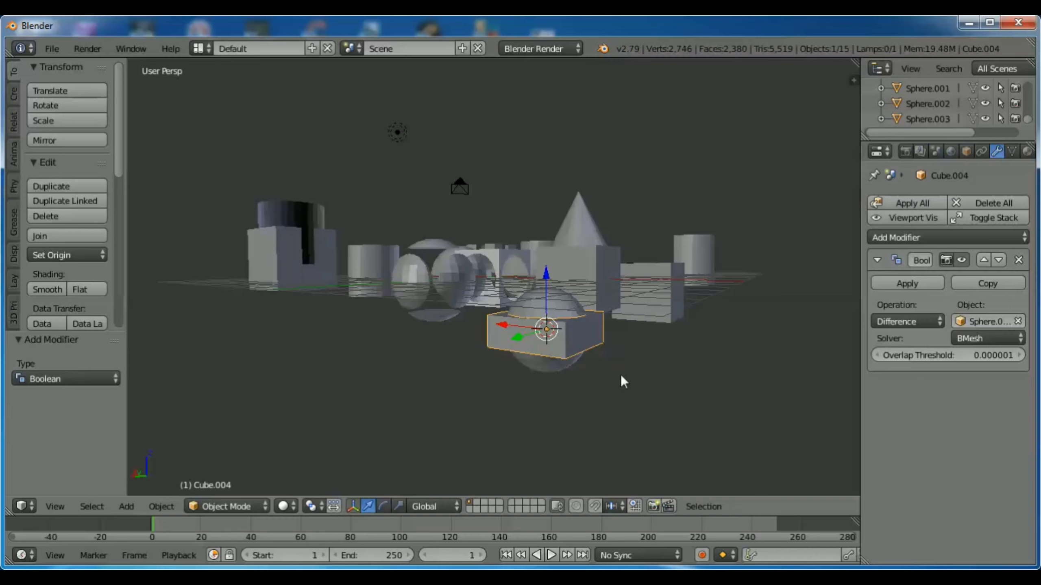
# - Add a Bevel modifier to the slab with width 0.2250 and profile 0.62, returning to Object Mode
pyautogui.middleClick(521, 406)
pyautogui.scroll(3)
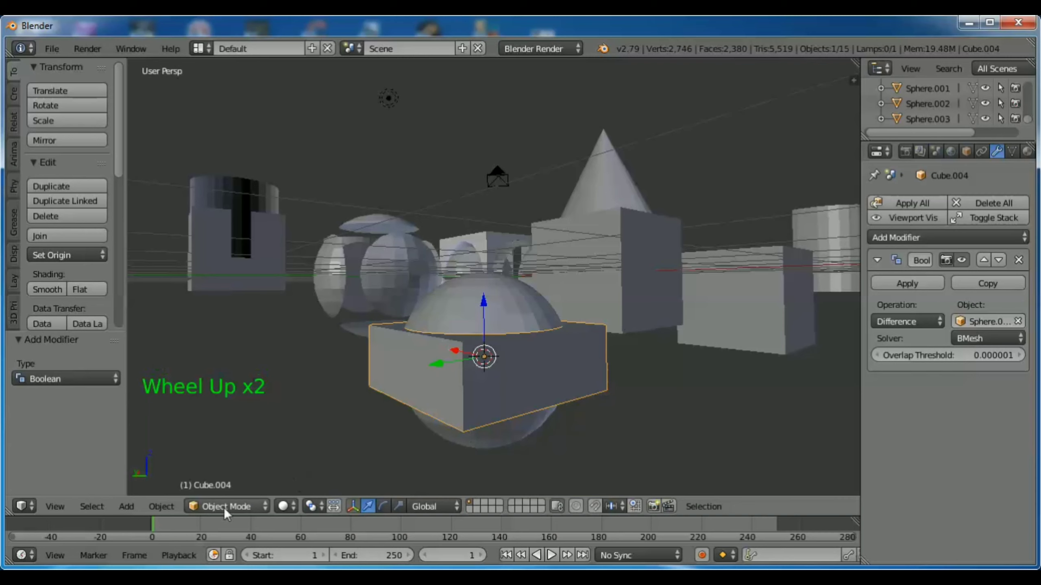
pyautogui.click(285, 504)
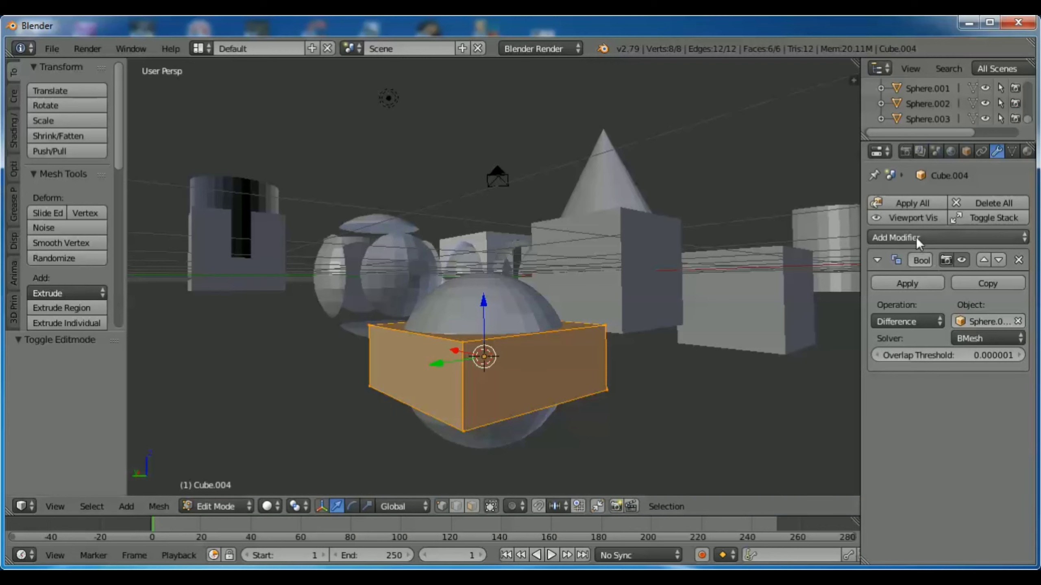
pyautogui.click(269, 503)
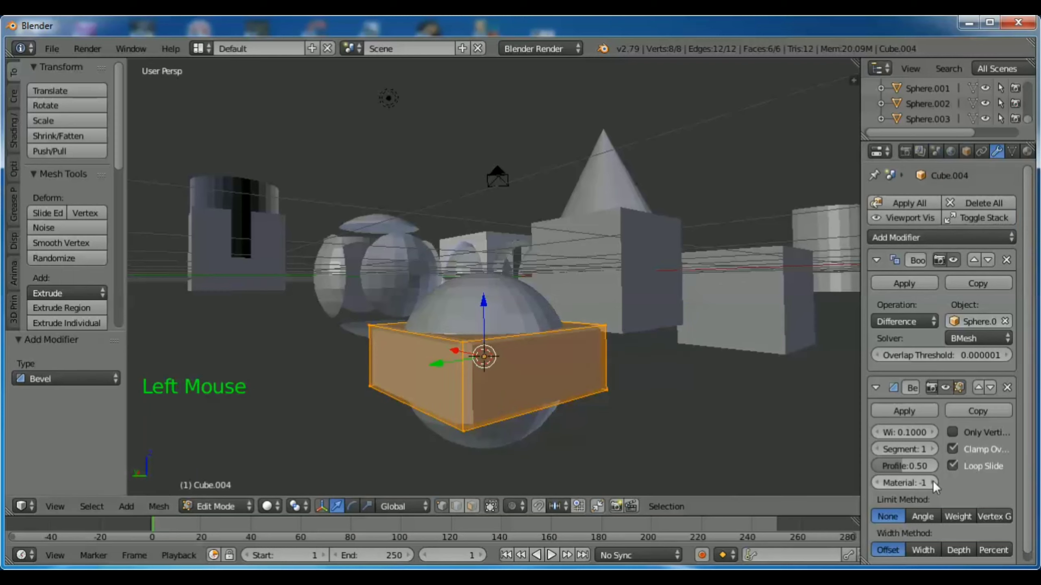
pyautogui.click(269, 504)
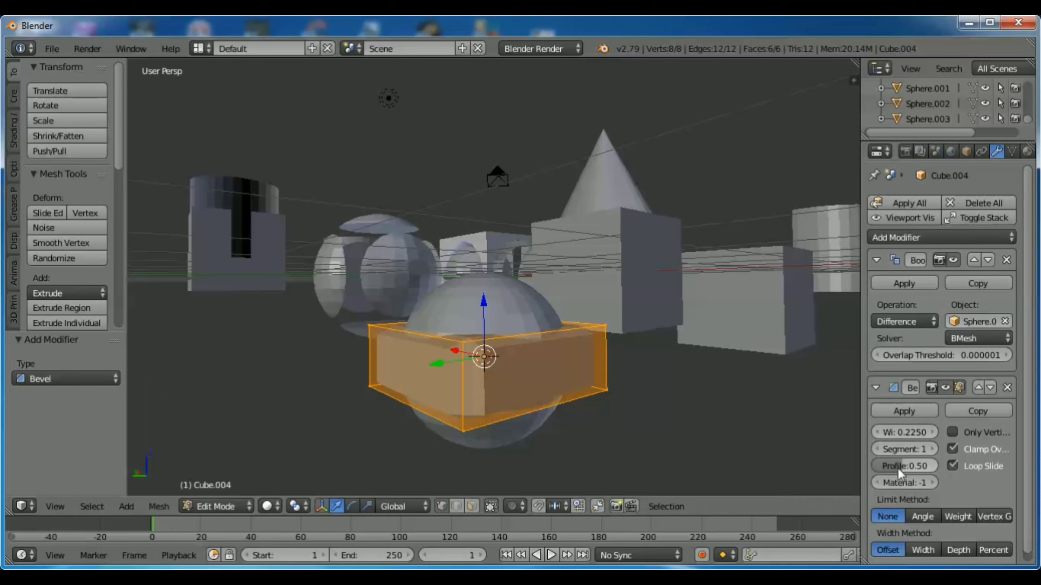
pyautogui.click(269, 503)
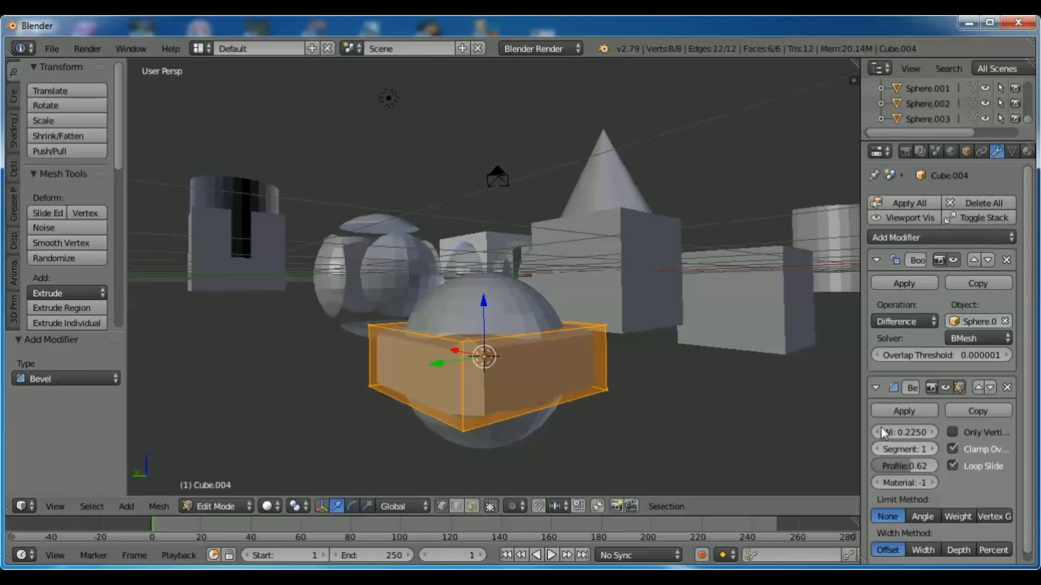
pyautogui.scroll(3)
pyautogui.scroll(-3)
pyautogui.click(269, 503)
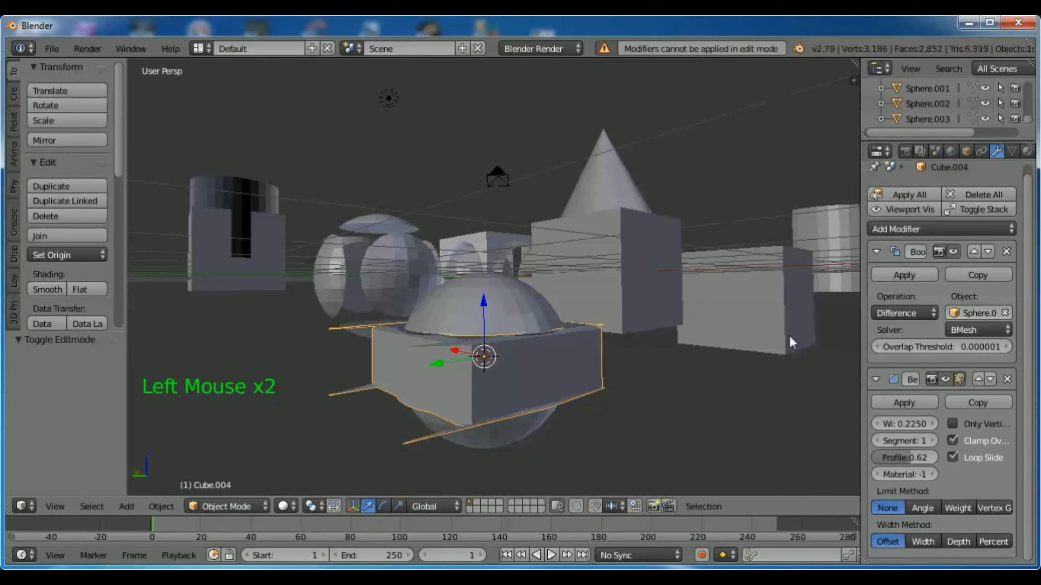
# - Apply the Boolean modifier and move the slab away from the sphere along Y
pyautogui.click(904, 278)
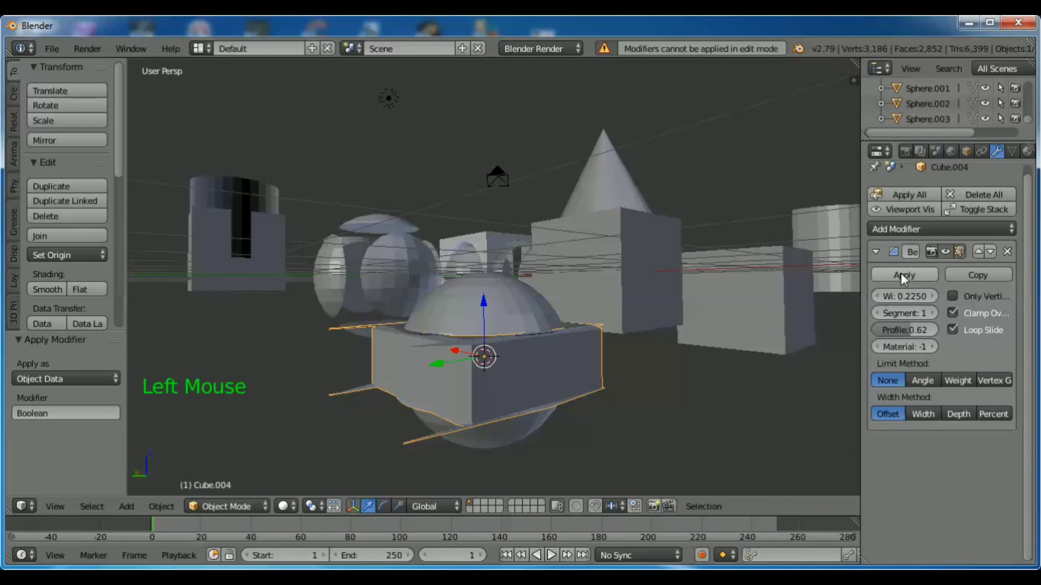
pyautogui.click(431, 373)
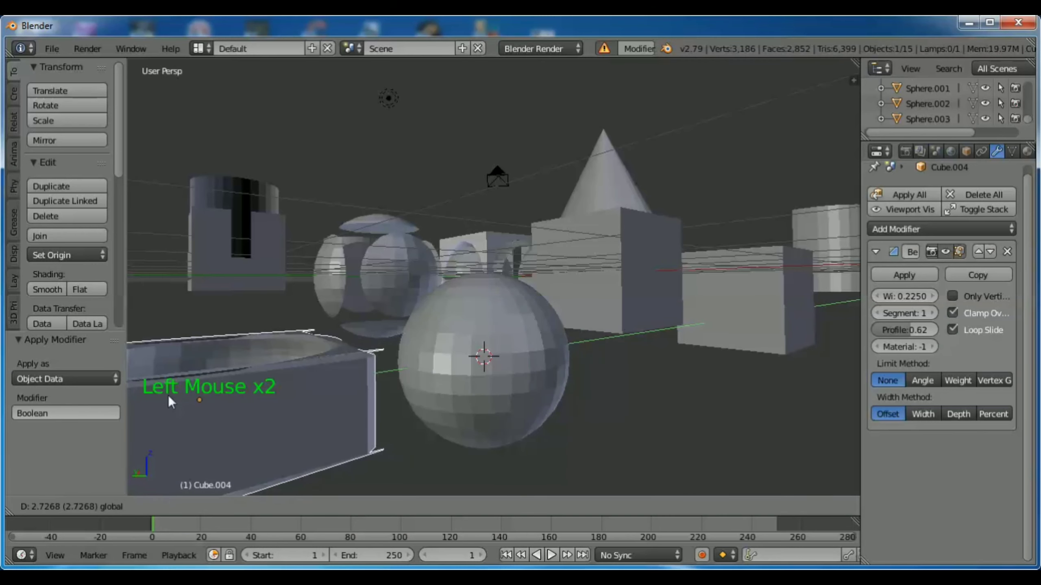
pyautogui.middleClick(280, 321)
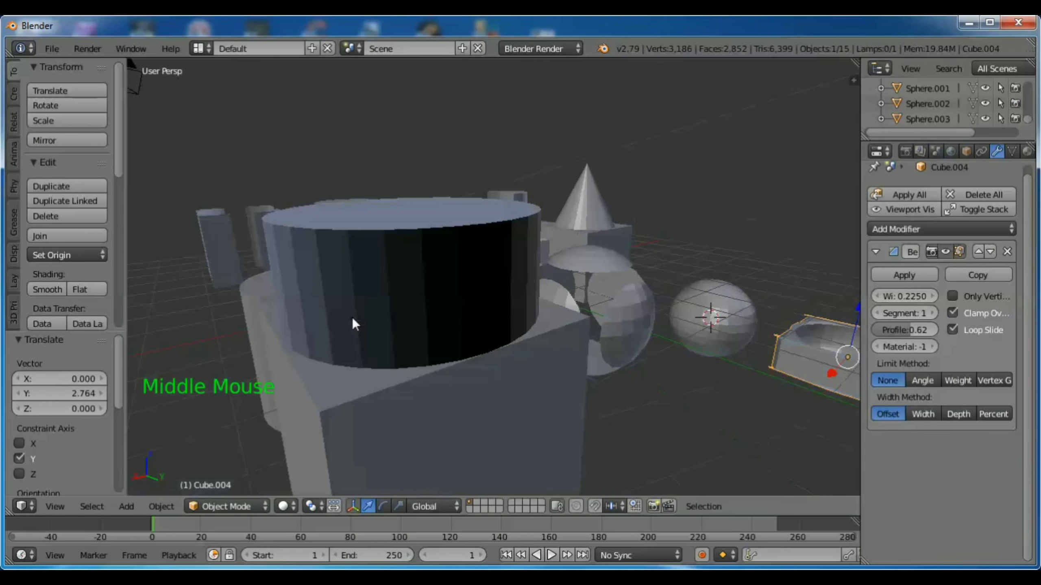
# - Orbit the view to inspect the curved hollow cut into the slab
pyautogui.middleClick(733, 359)
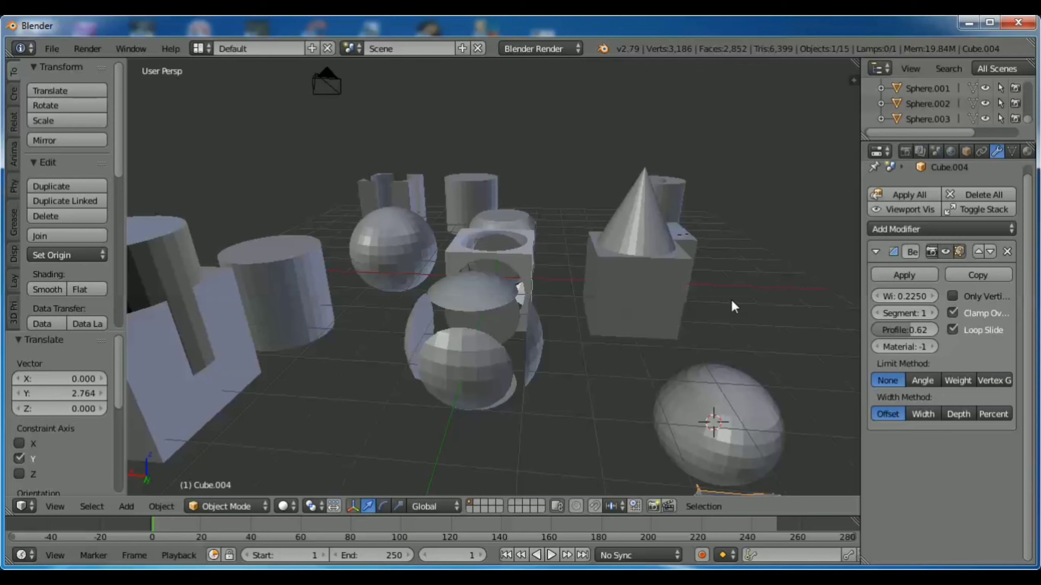
pyautogui.middleClick(735, 309)
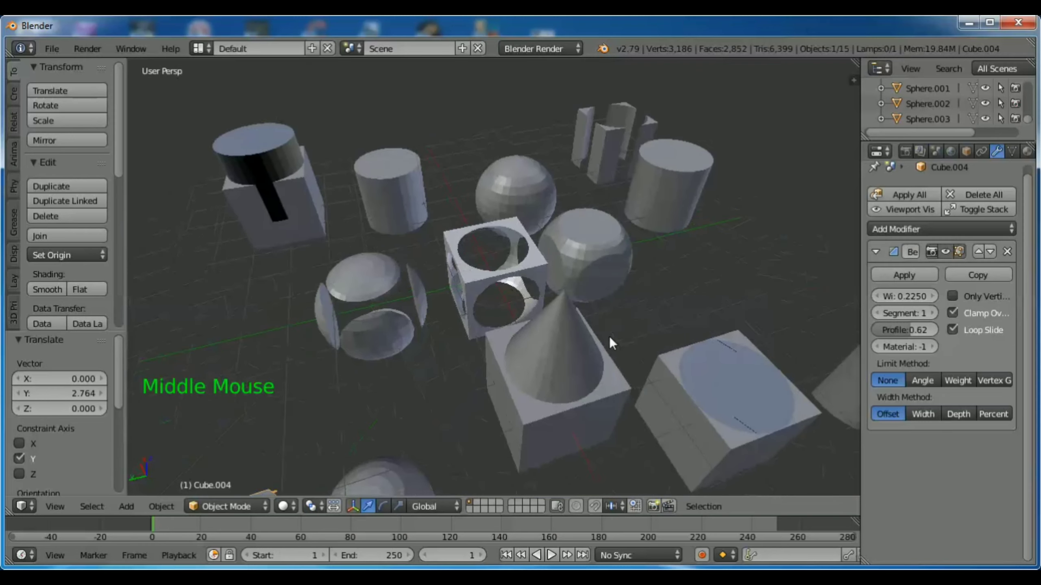